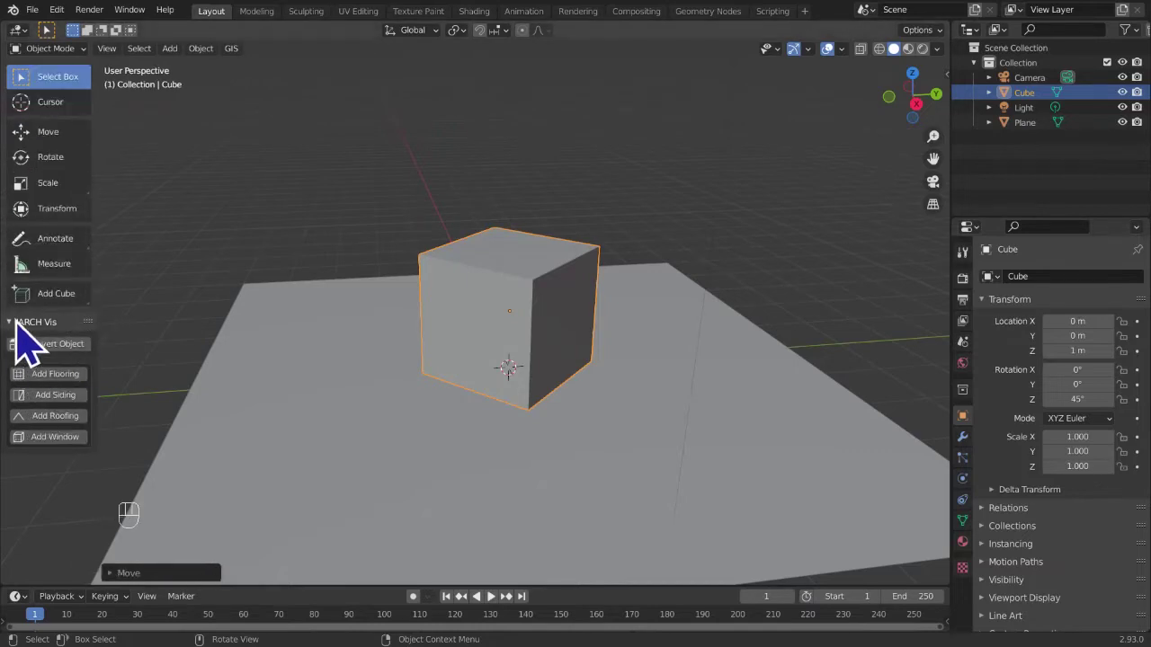
- Collapse the JARCH Vis add-on panel and start adjusting the cube's position
left_click(25, 342)
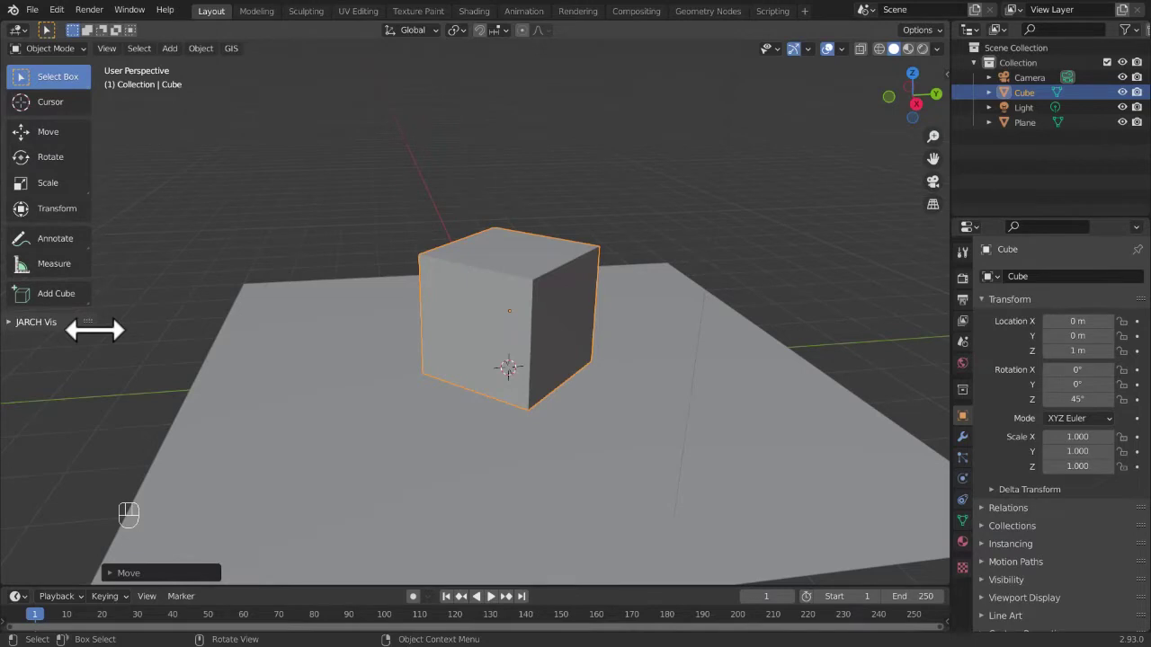
left_click_drag(645, 199, 650, 191)
key("g")
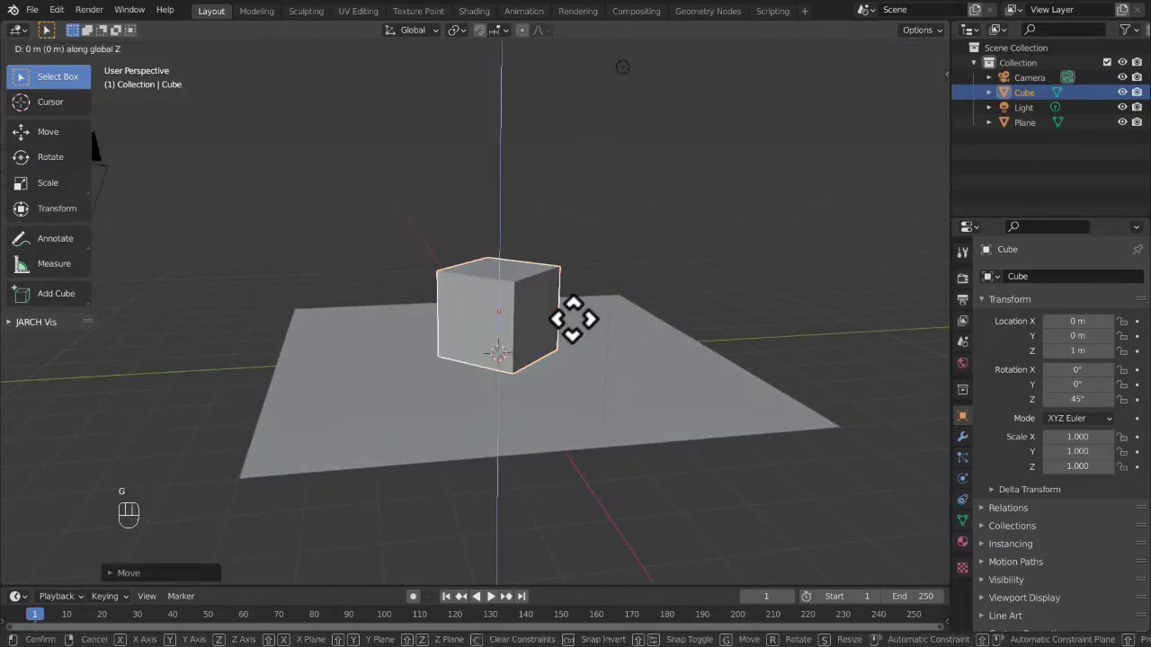
- Orbit to a top-down view, select the ground plane and begin rotating
left_click_drag(677, 171, 619, 270)
left_click(597, 351)
key("r")
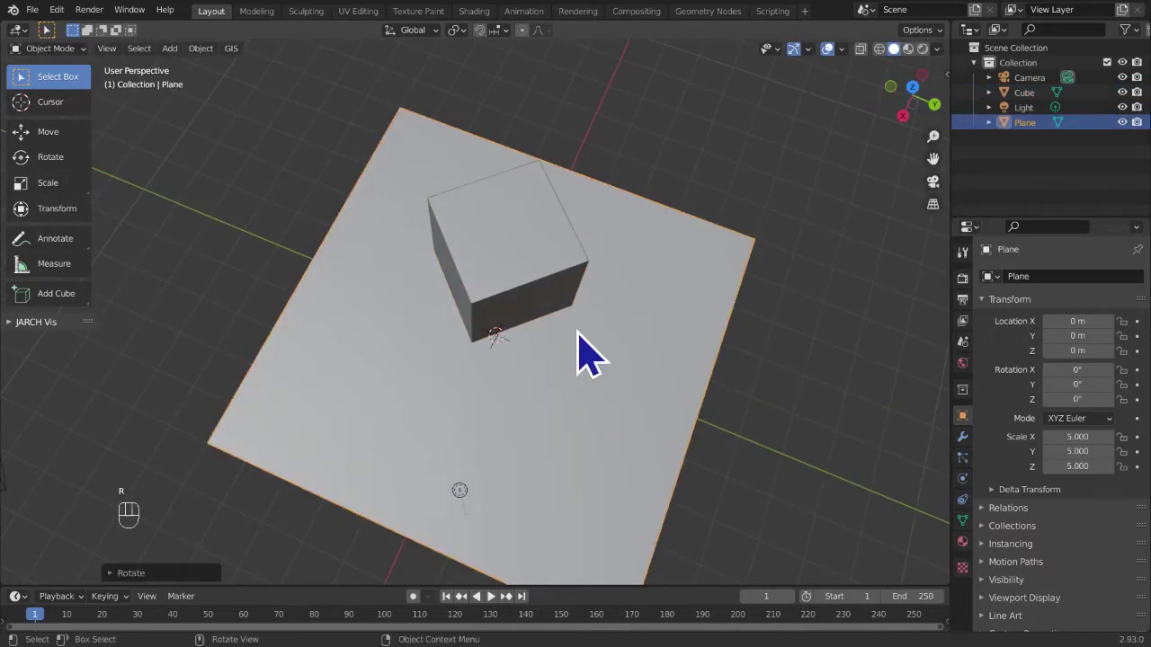
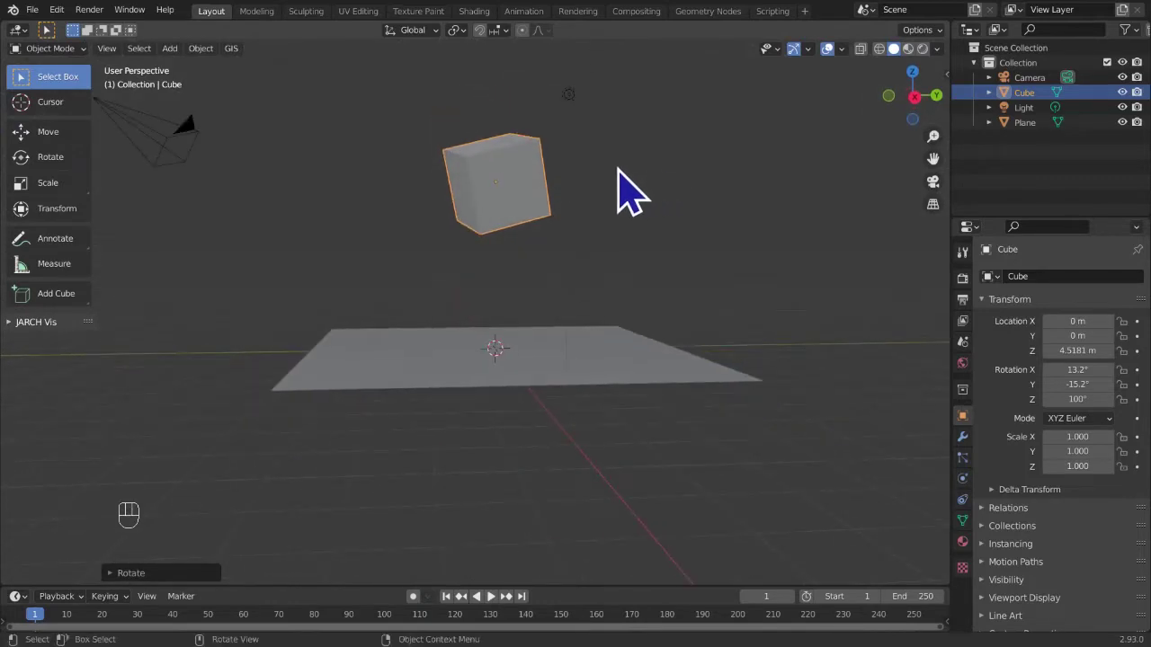
- Select the cube and move it along Z to about 3.2 m above the ground plane
left_click(513, 151)
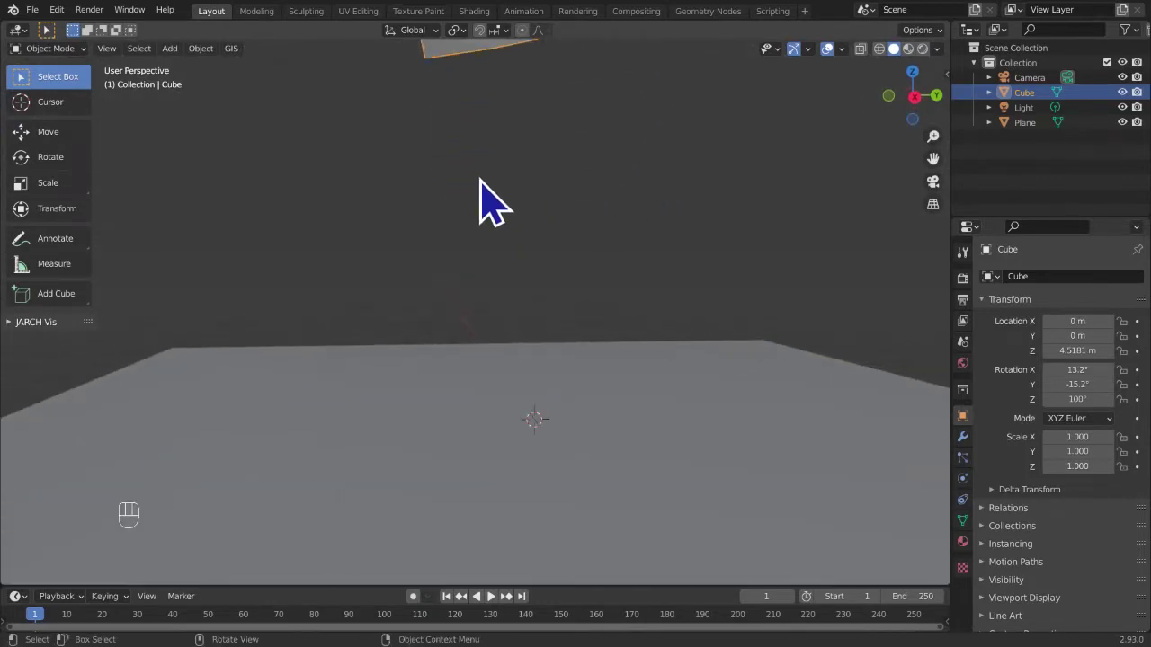
left_click_drag(483, 191, 472, 246)
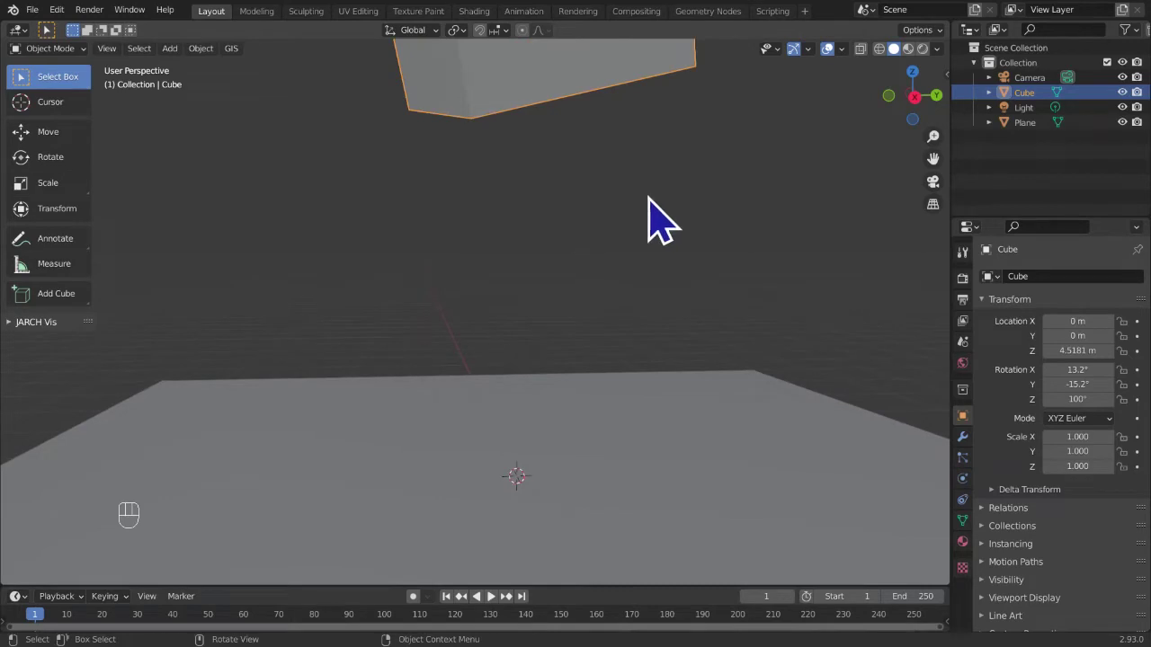
key("g")
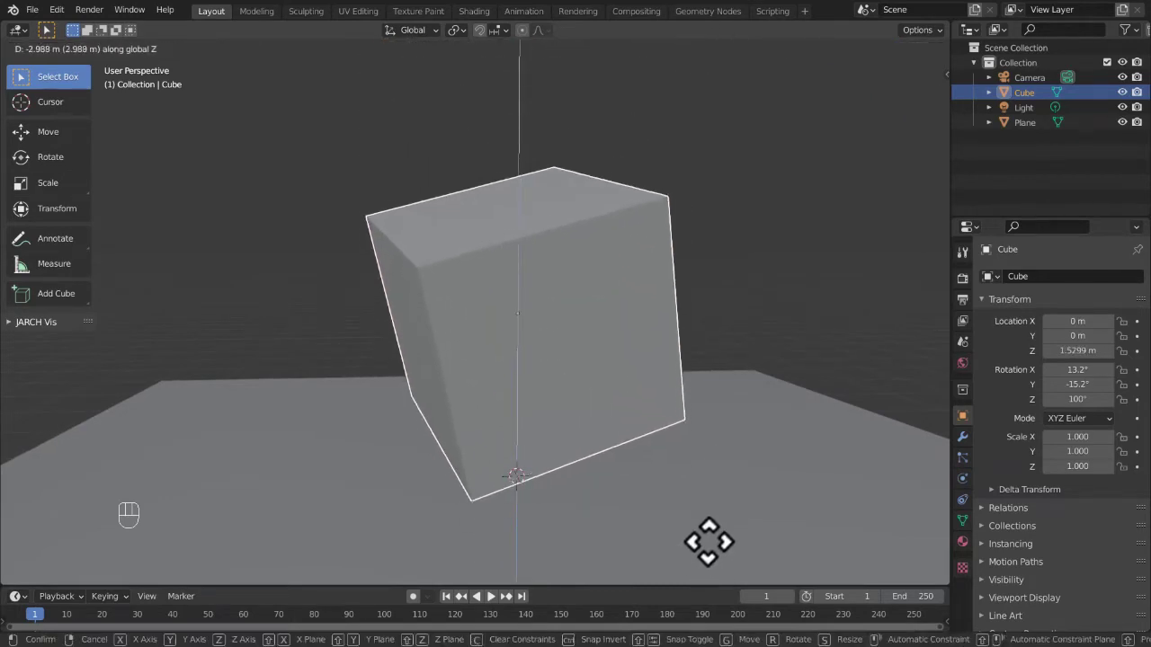
left_click(592, 497)
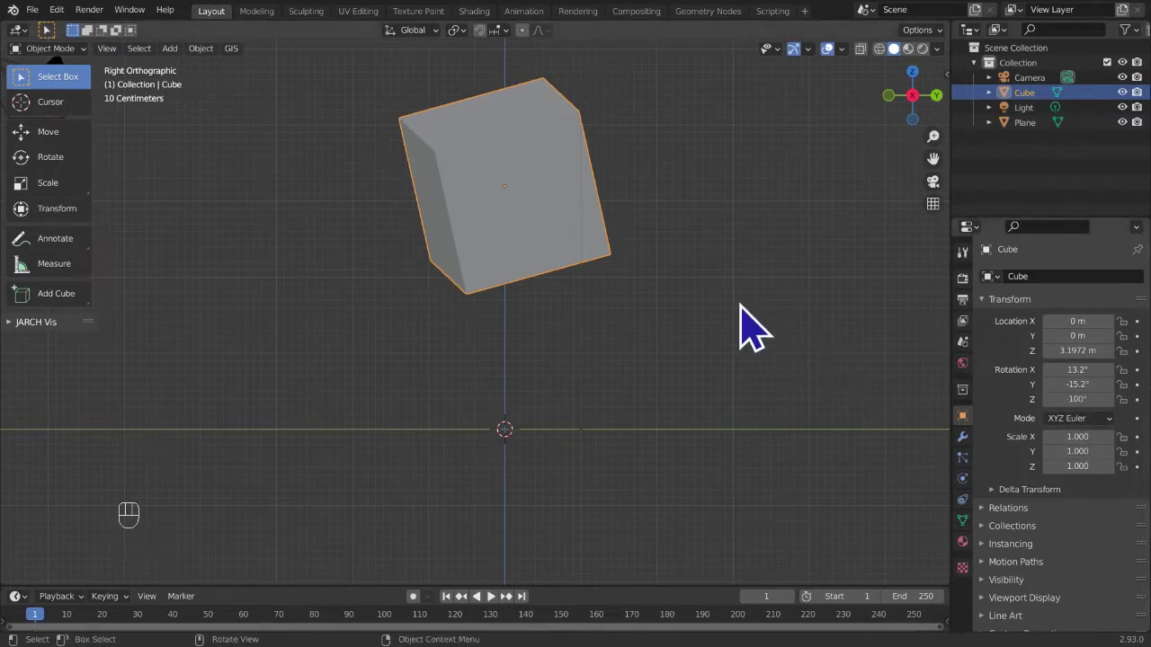
- Lower the cube along the Z axis toward the ground plane
key("g")
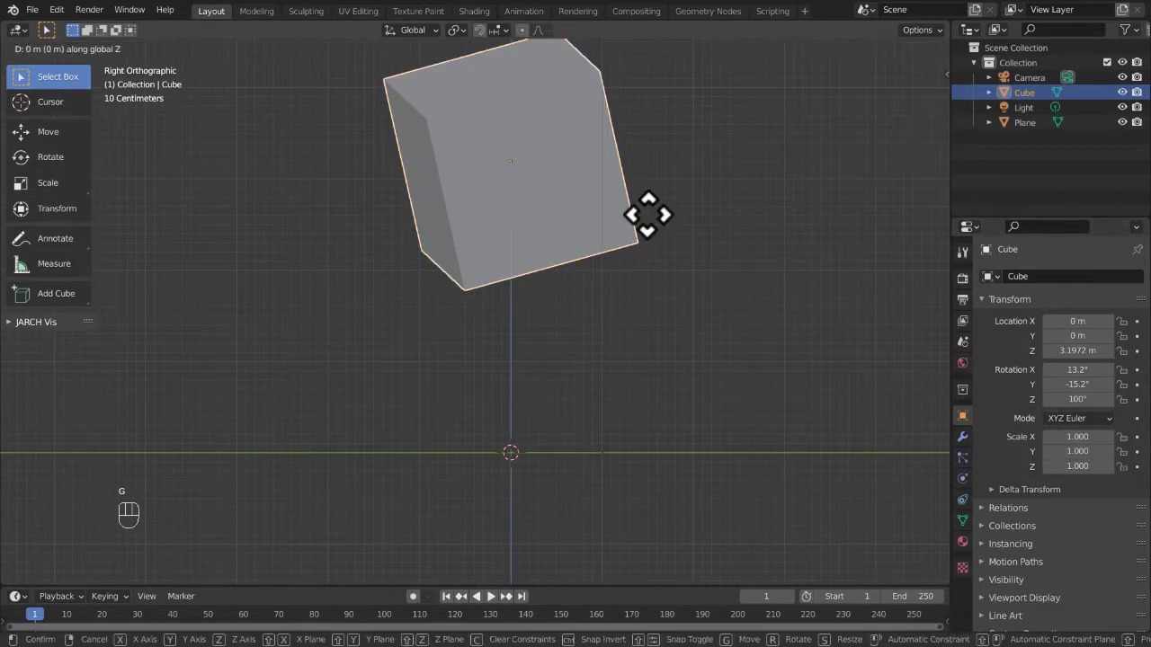
left_click_drag(654, 379, 704, 141)
left_click_drag(560, 247, 506, 228)
middle_click(503, 255)
key("g")
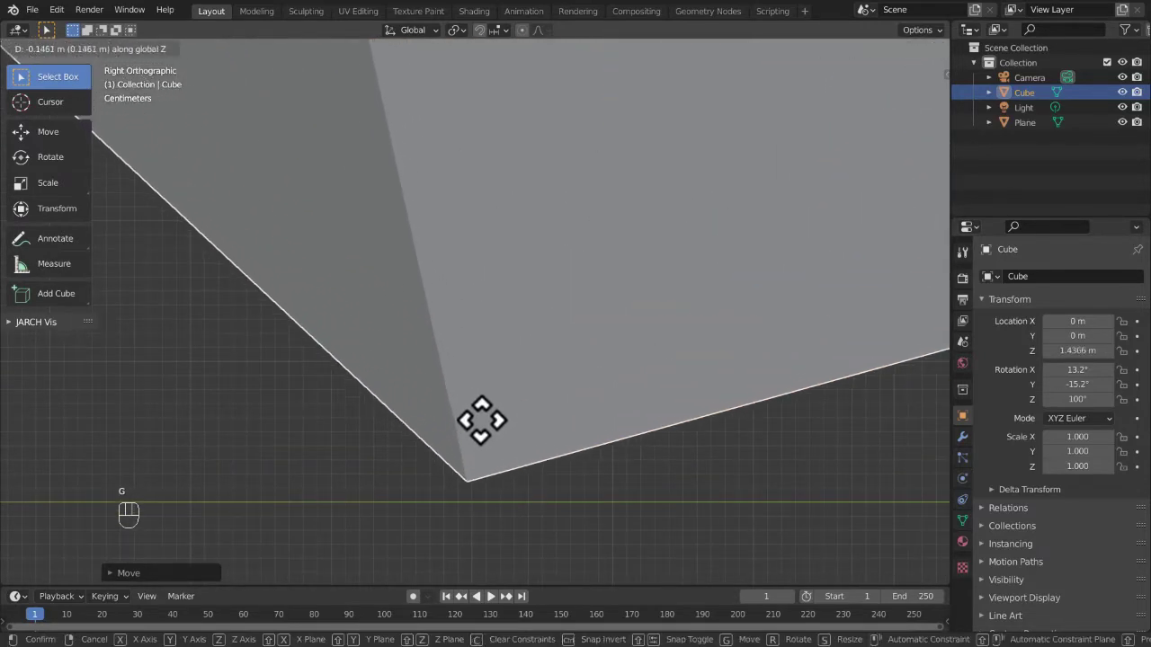
- Zoom in close on the cube's lowest corner and the green ground line
left_click_drag(498, 441, 574, 252)
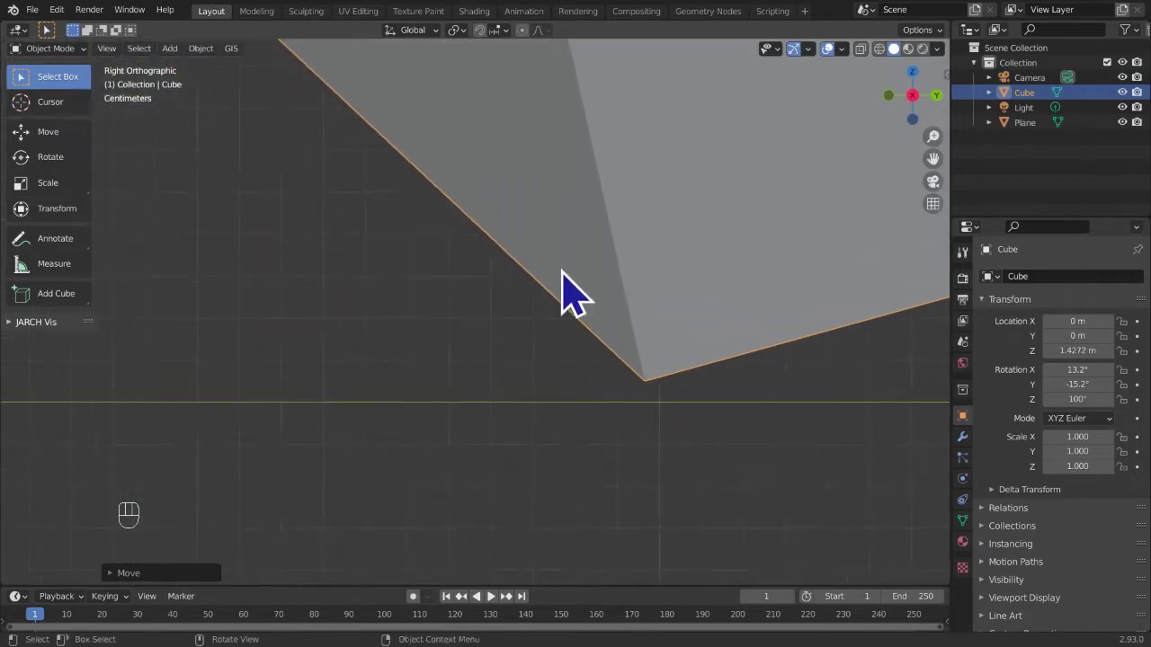
left_click_drag(600, 291, 128, 563)
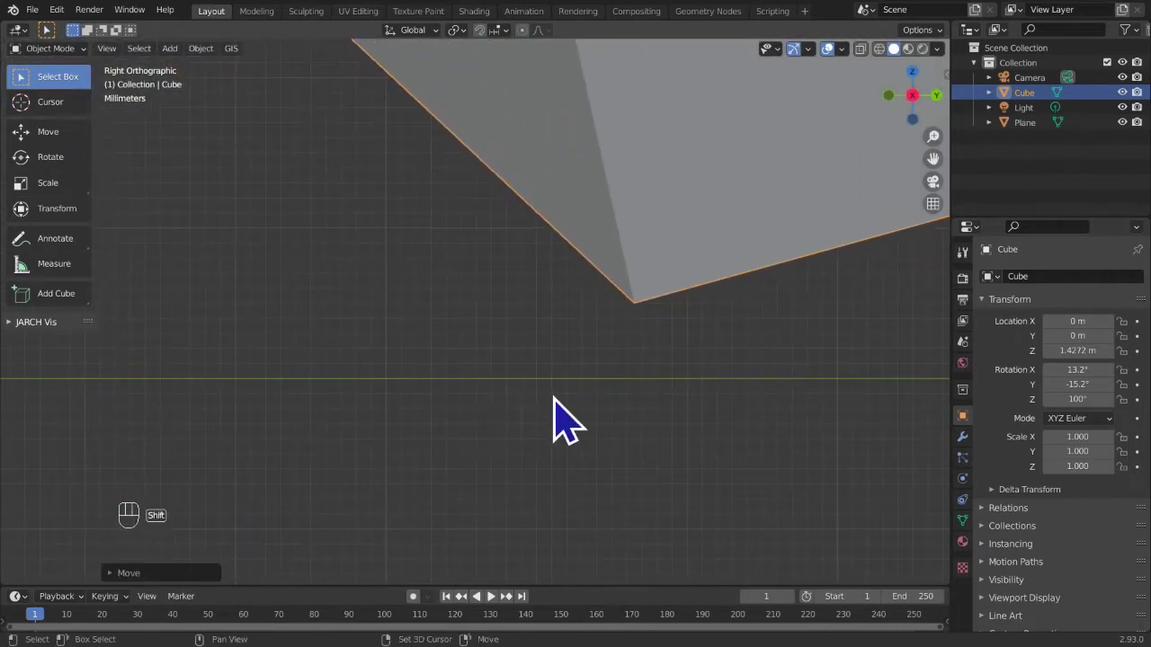
left_click_drag(628, 411, 475, 422)
left_click_drag(641, 449, 559, 404)
- Nudge the corner down onto the ground line at about 1.42 m, then return to a wider perspective view
key("g")
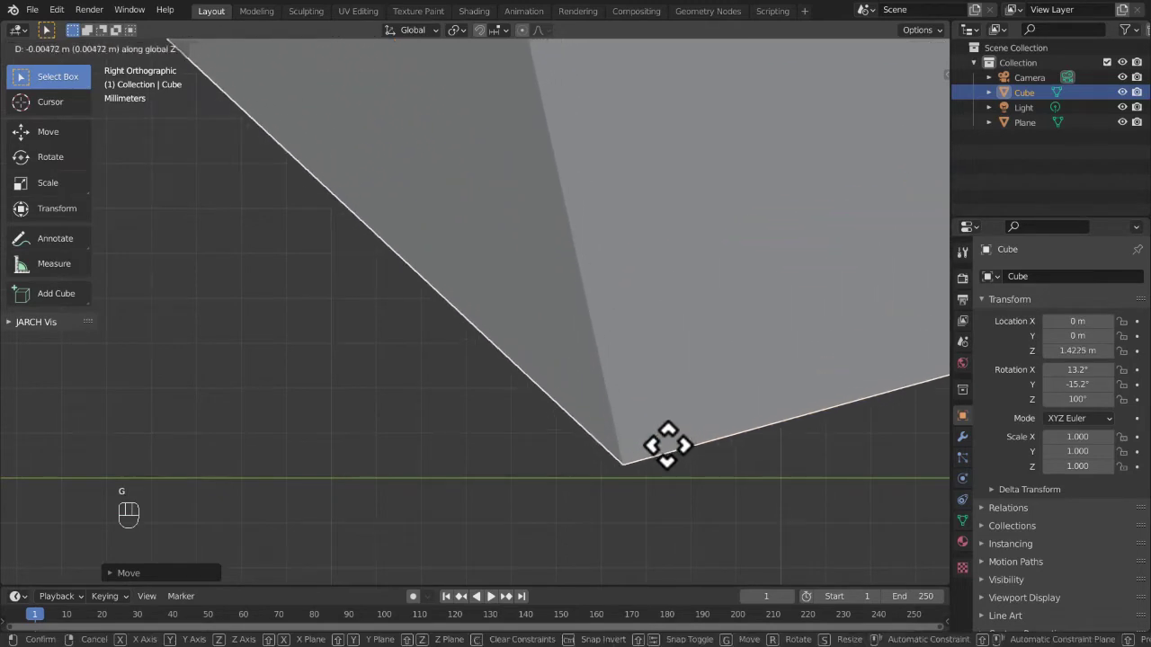
left_click_drag(652, 408, 440, 158)
left_click_drag(588, 340, 406, 198)
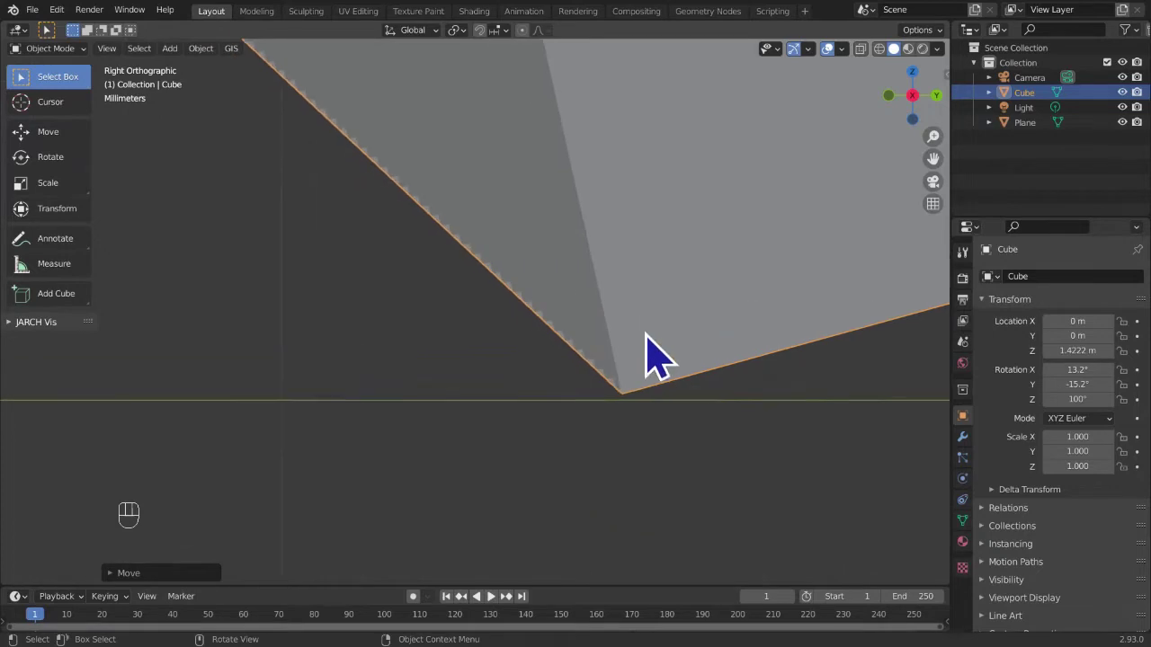
middle_click(652, 338)
left_click_drag(404, 310, 527, 369)
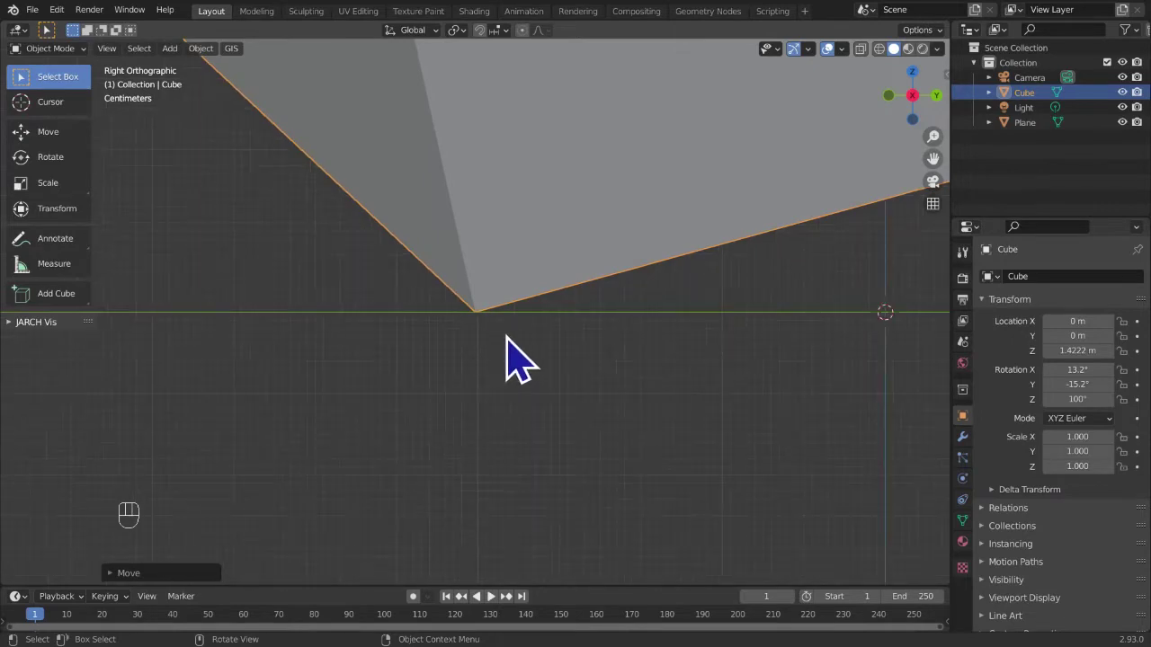
left_click_drag(551, 352, 527, 369)
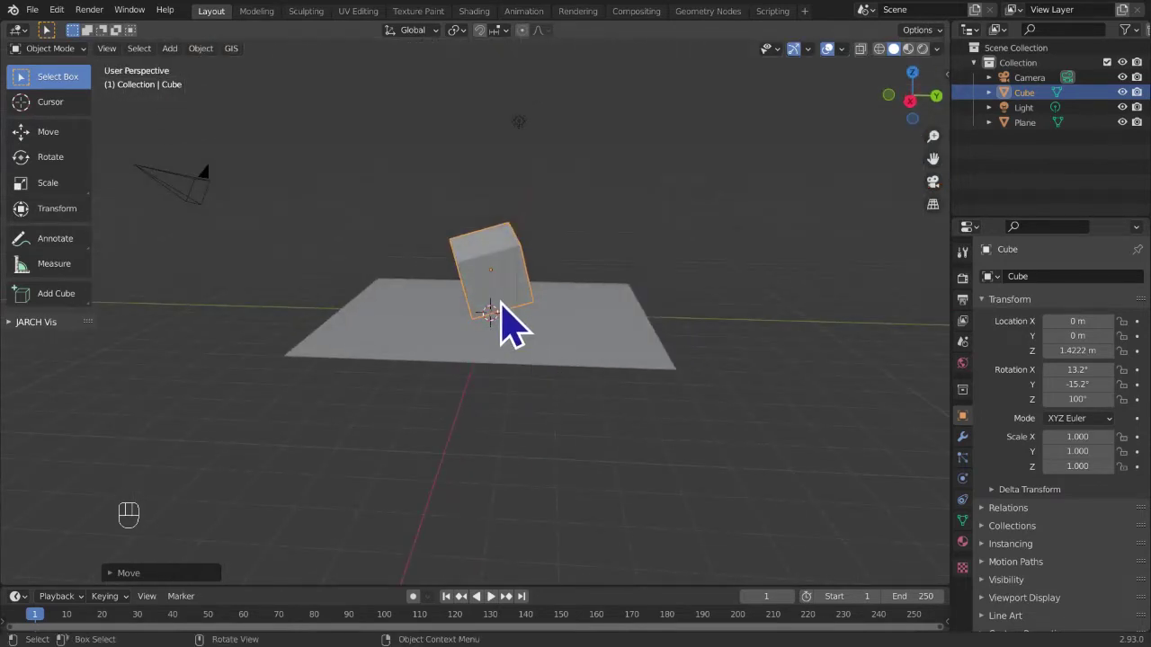
- Zoom in on the cube's bottom corner where it dips into the ground plane after setting Z to 1 m
key("g")
left_click_drag(767, 315, 873, 345)
left_click_drag(748, 364, 772, 375)
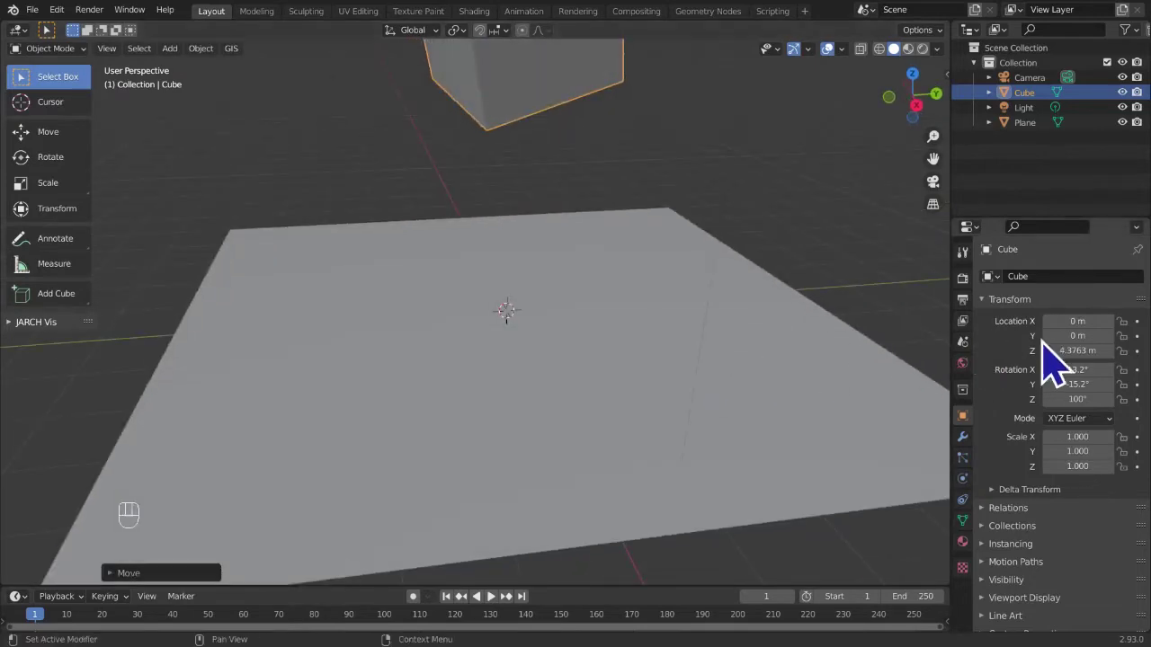
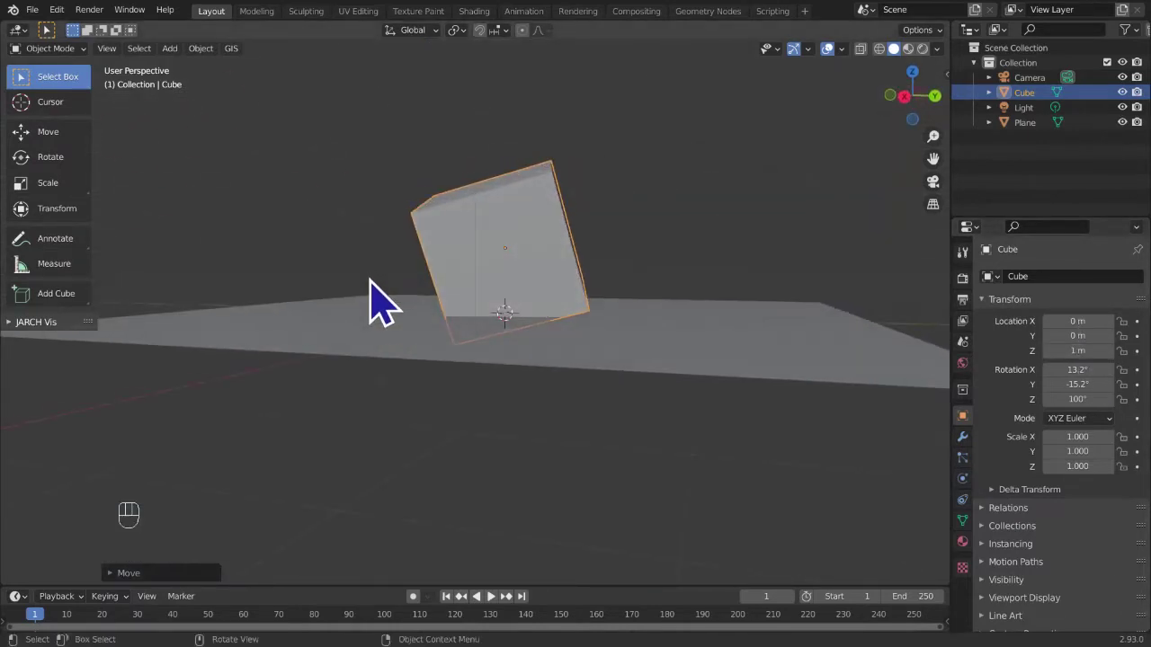
left_click_drag(624, 253, 638, 272)
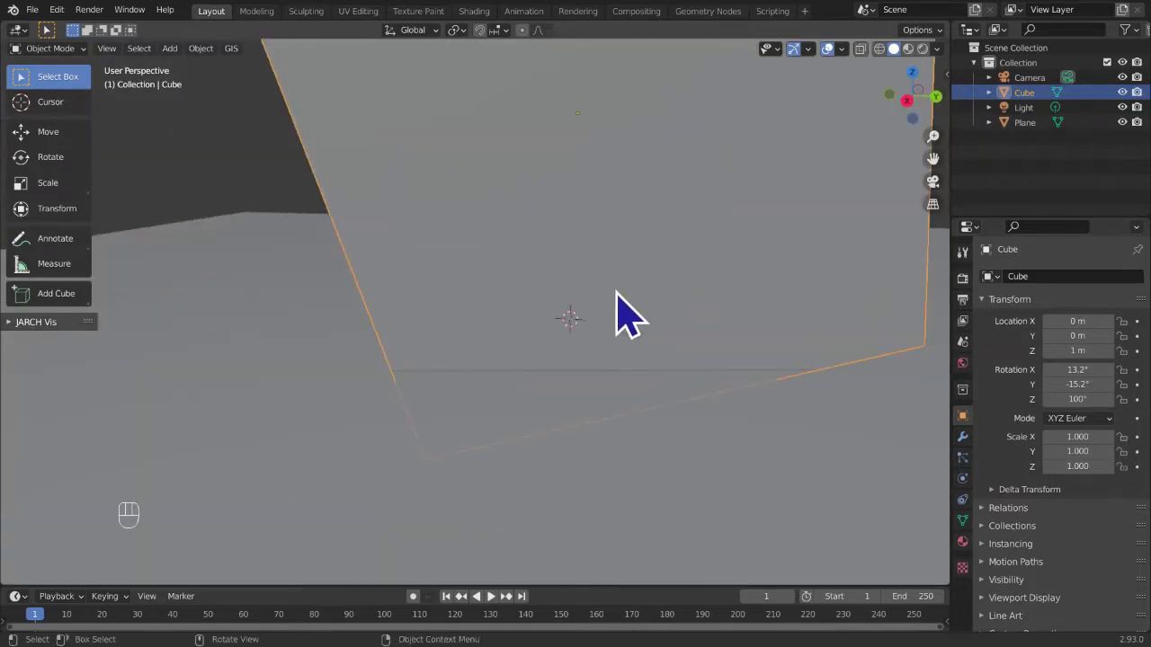
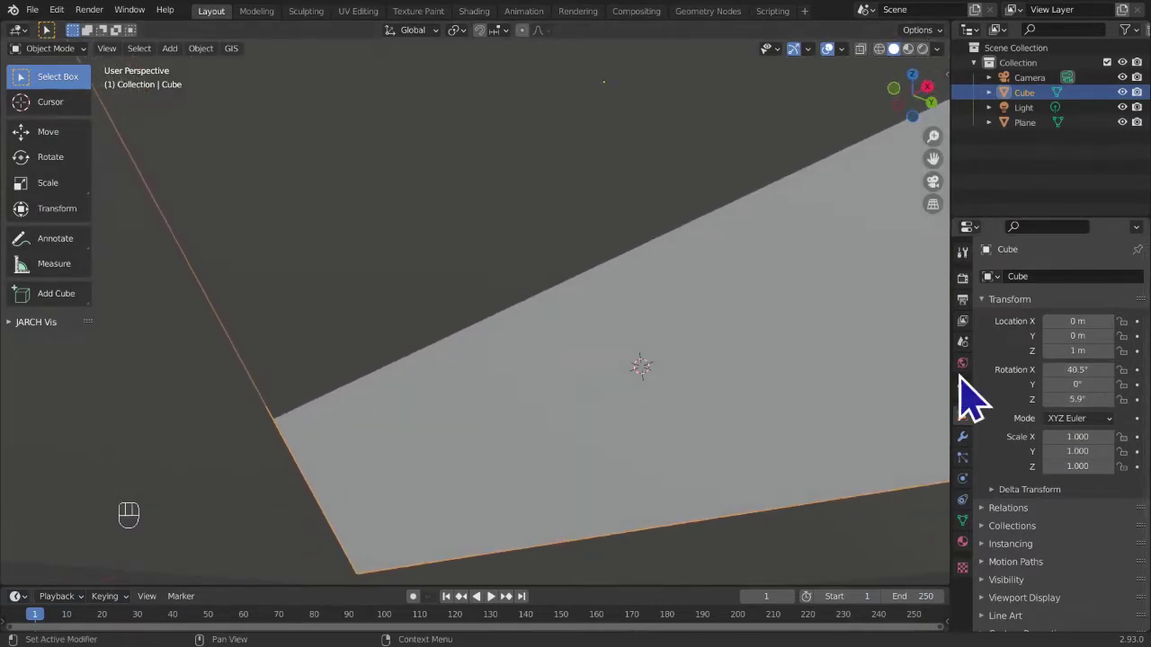
left_click_drag(652, 389, 538, 446)
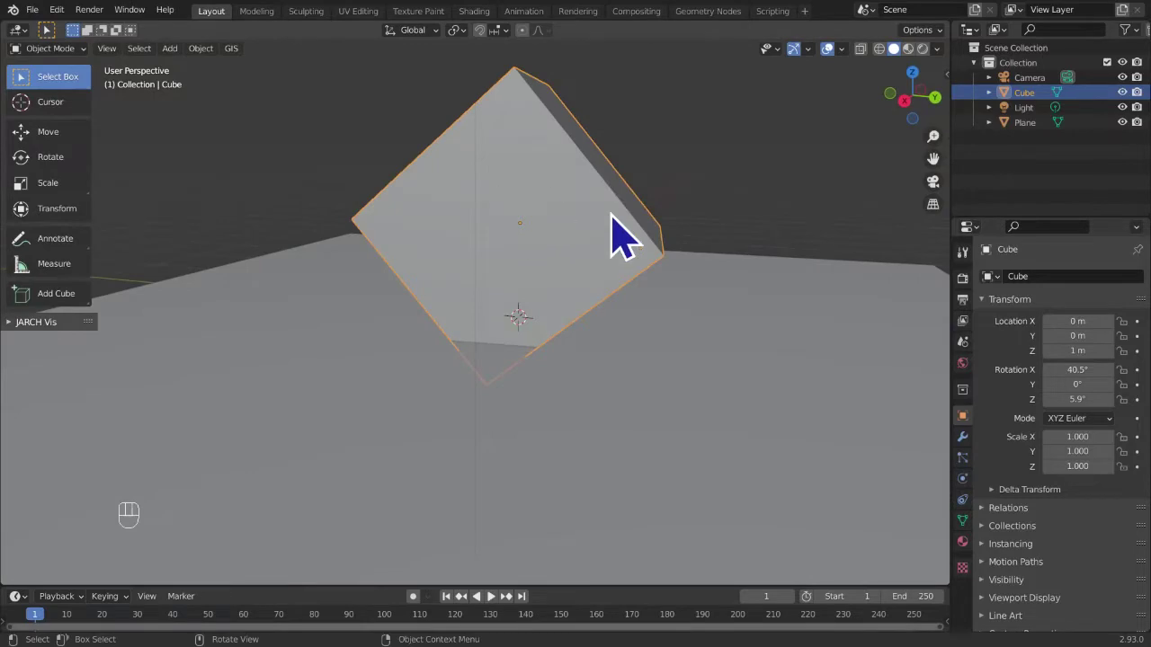
left_click_drag(597, 438, 599, 381)
left_click_drag(459, 459, 512, 470)
left_click_drag(635, 361, 600, 346)
left_click_drag(647, 314, 598, 288)
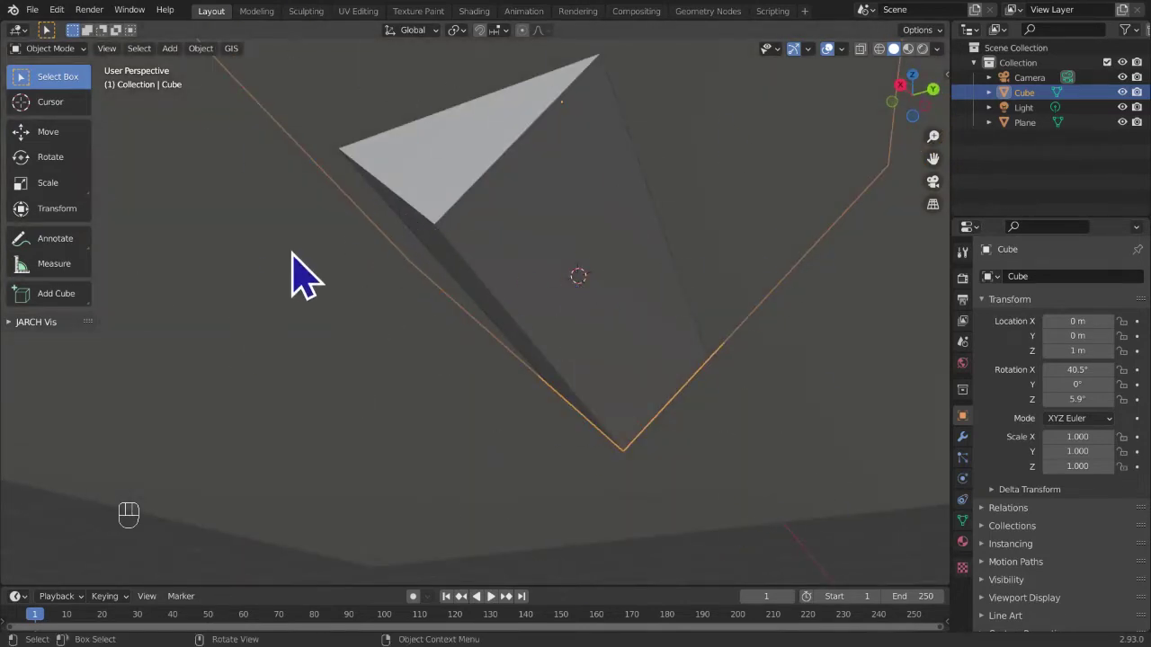
left_click_drag(361, 262, 395, 331)
left_click_drag(564, 326, 537, 259)
left_click_drag(672, 273, 712, 232)
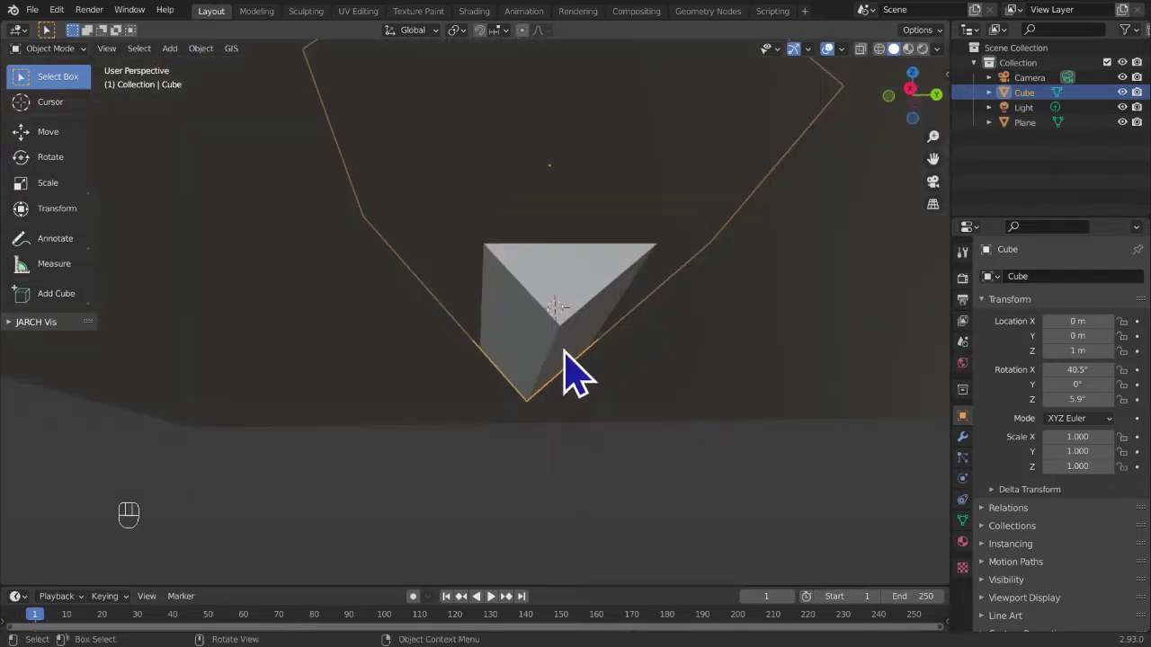
left_click_drag(571, 349, 555, 360)
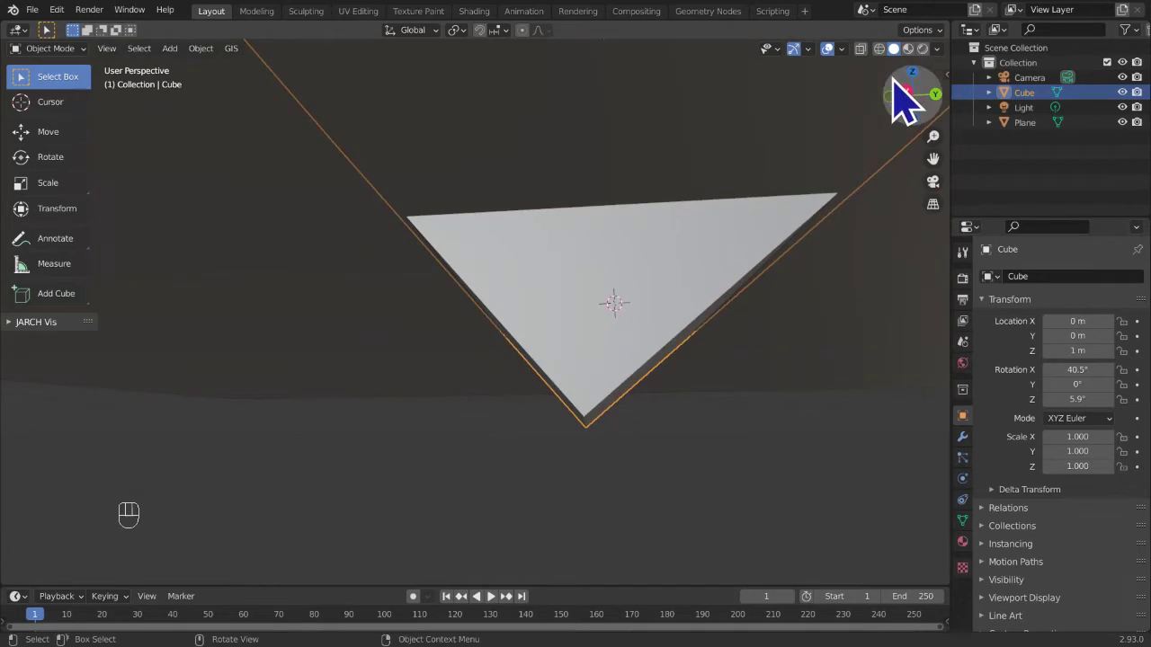
left_click(913, 105)
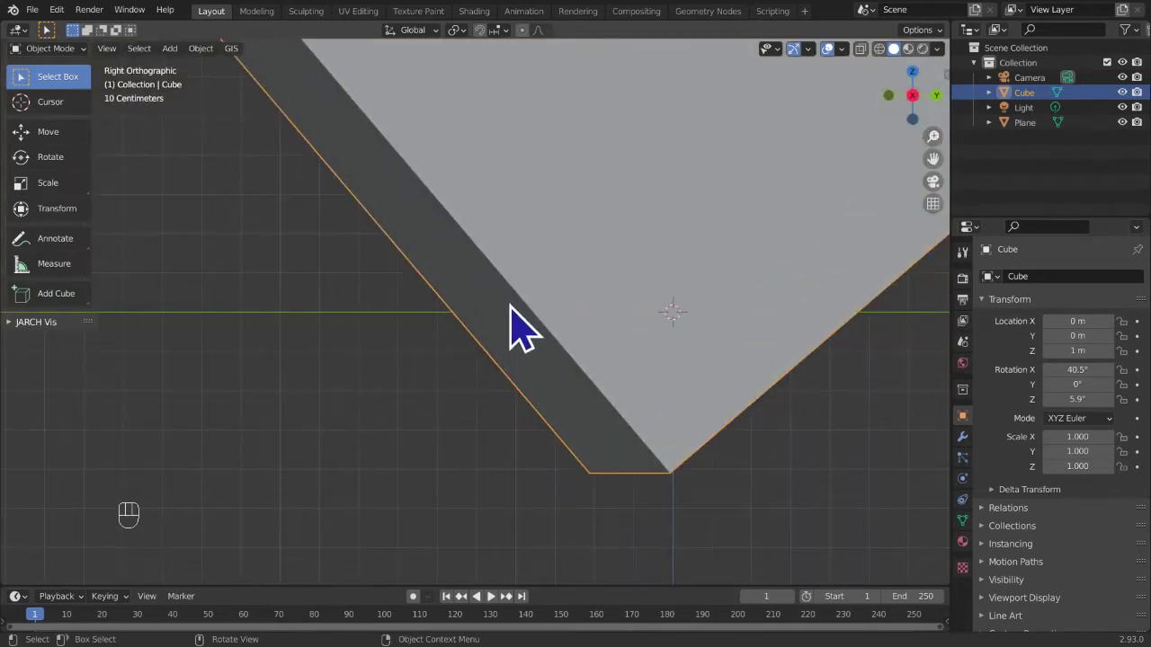
middle_click(645, 312)
left_click_drag(604, 286, 540, 292)
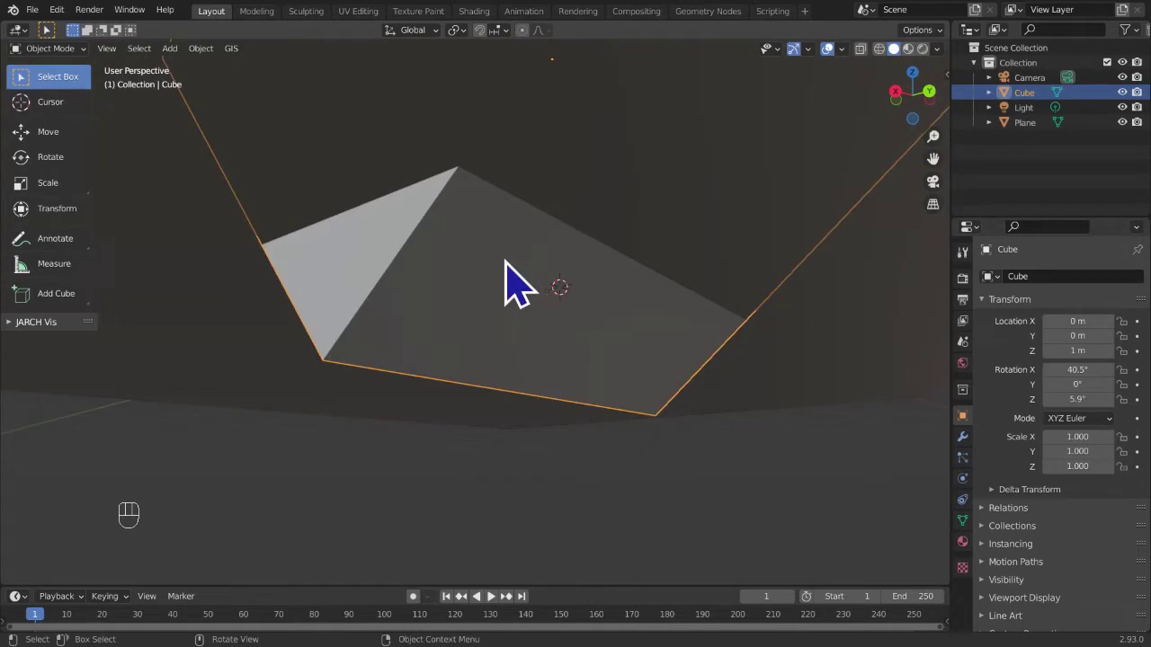
left_click_drag(521, 283, 295, 283)
left_click_drag(445, 327, 421, 346)
left_click_drag(435, 339, 432, 327)
left_click(491, 392)
left_click_drag(489, 393, 473, 409)
left_click_drag(713, 393, 723, 372)
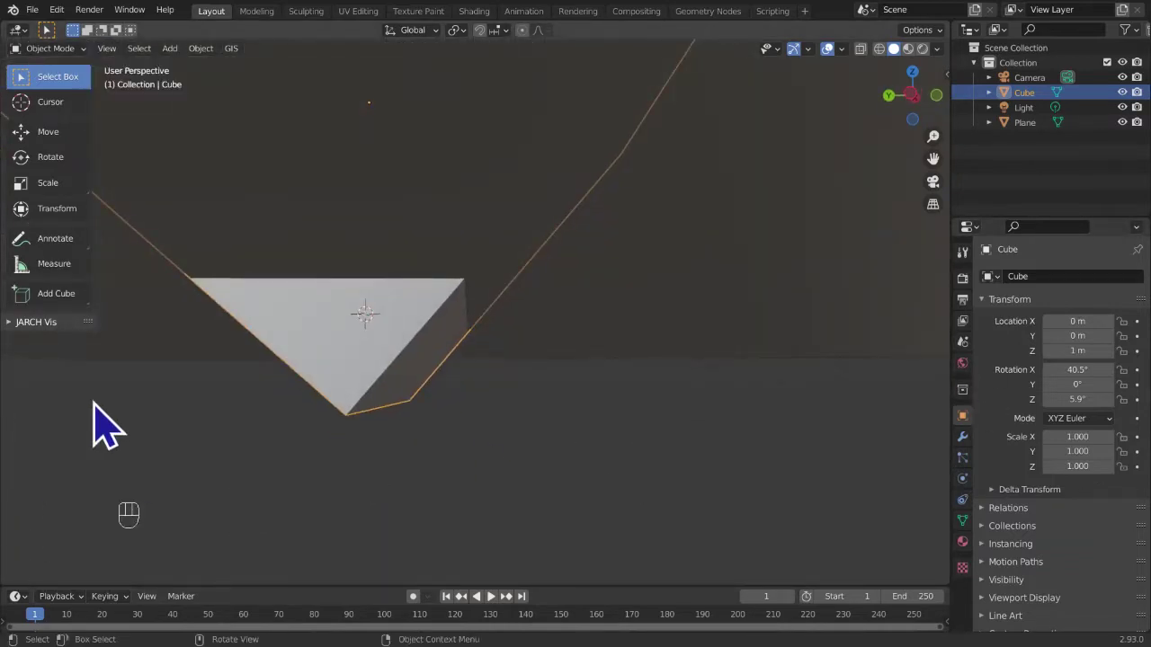
left_click_drag(556, 466, 563, 487)
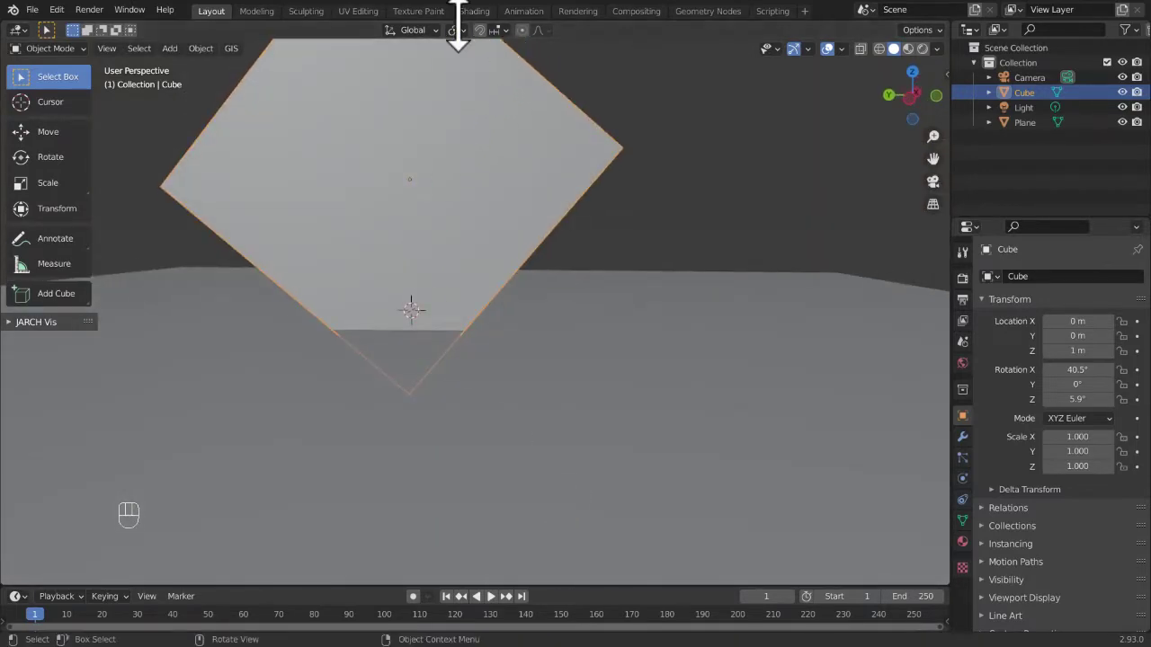
- Enable snapping and move the cube up along Z, orbiting to see it above the plane
left_click(491, 39)
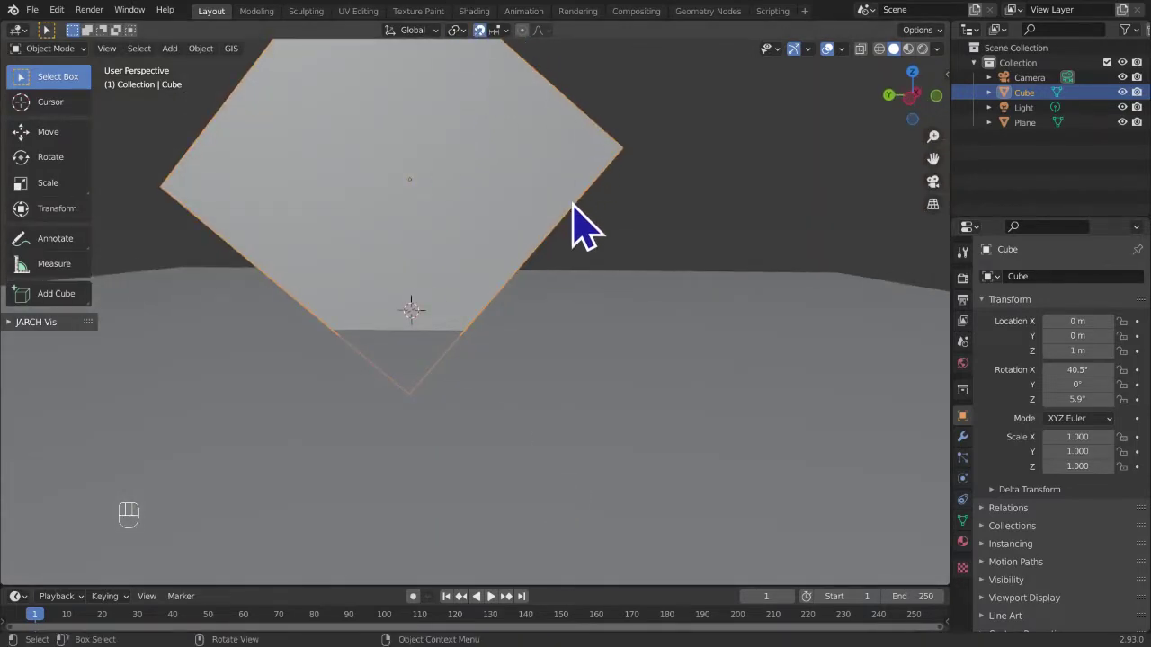
key("g")
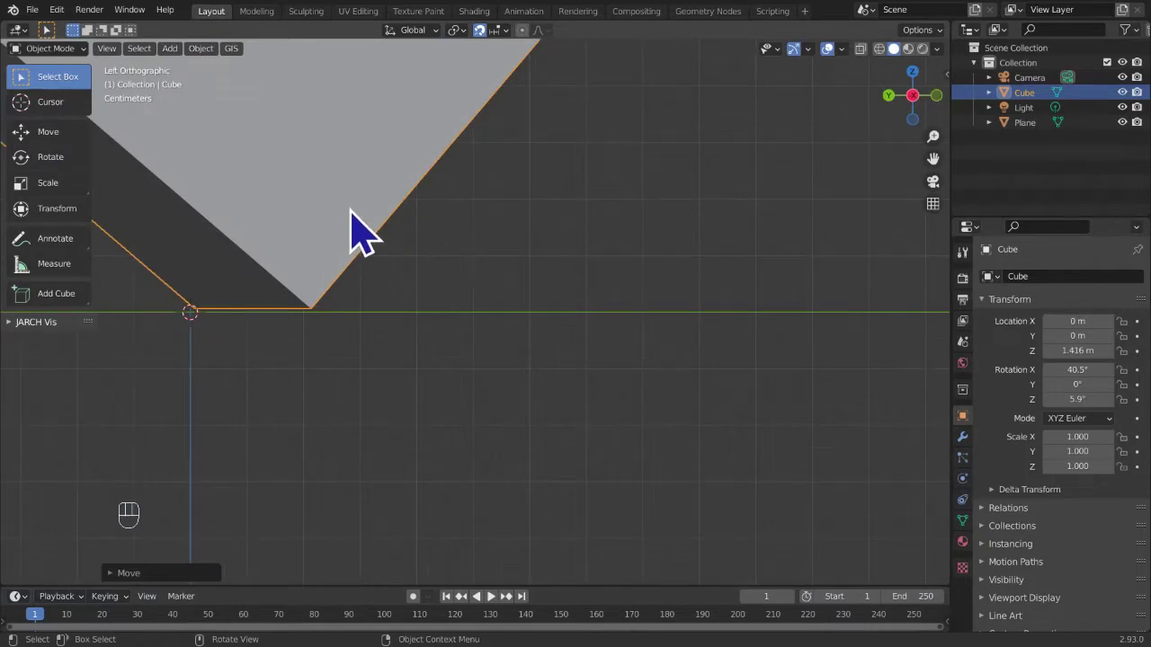
middle_click(441, 217)
left_click_drag(542, 301, 544, 323)
left_click(541, 333)
left_click_drag(517, 54, 740, 226)
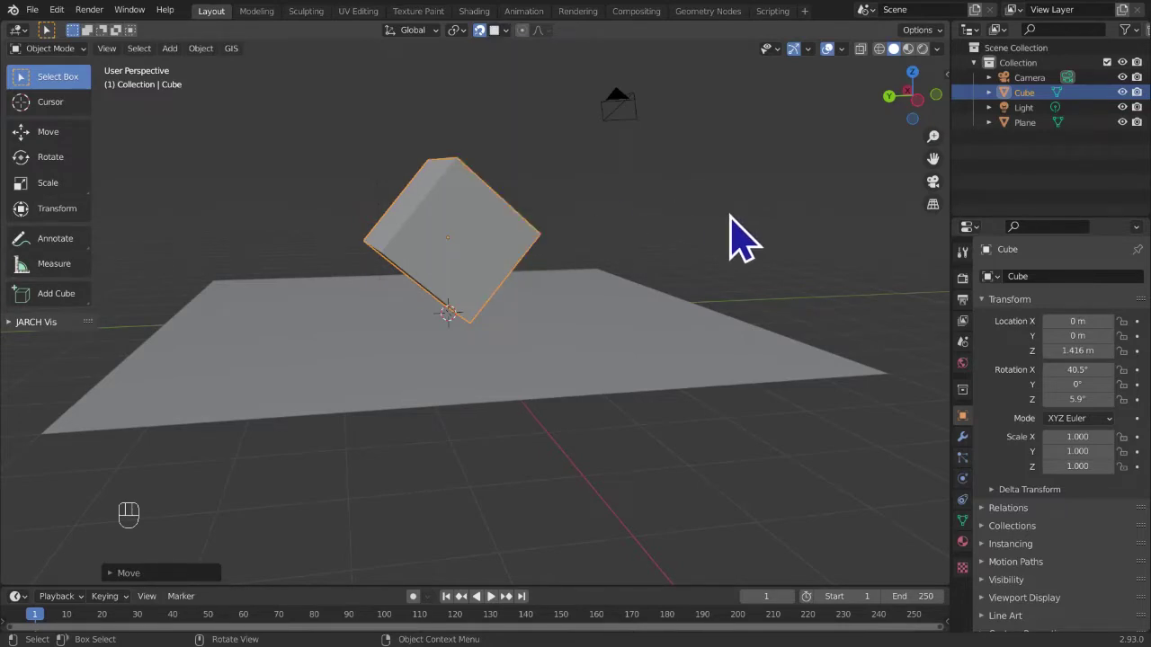
- Zoom to the lowest corner at ground level and lower the cube slightly along Z
left_click_drag(594, 310, 565, 281)
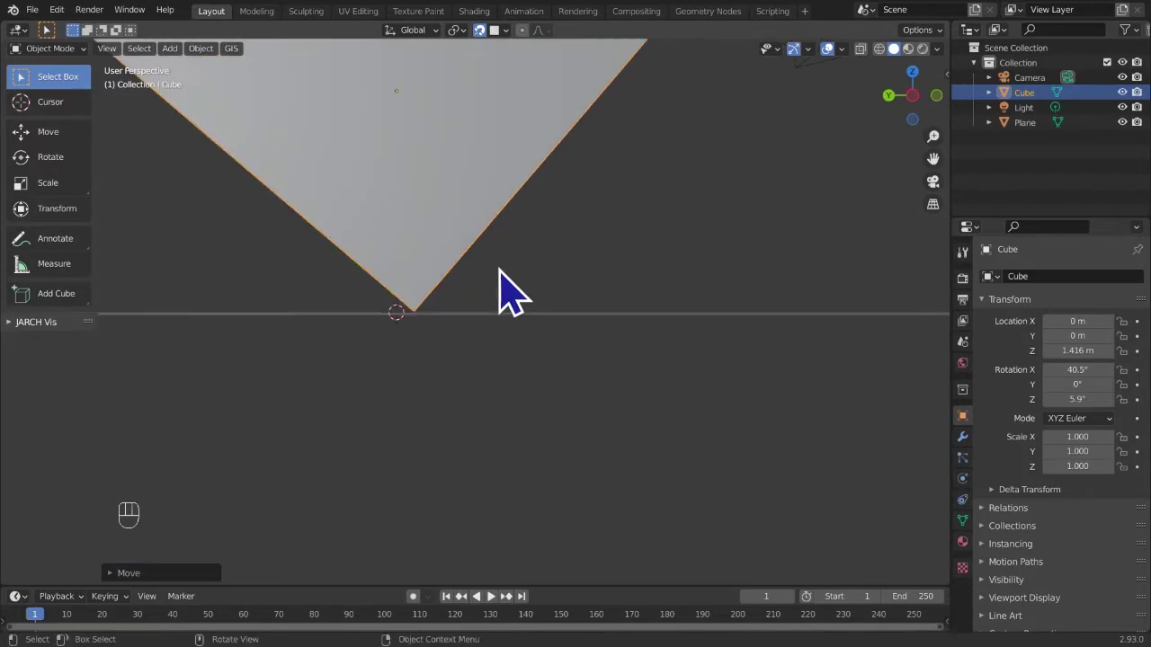
middle_click(514, 293)
left_click_drag(499, 289, 510, 303)
key("g")
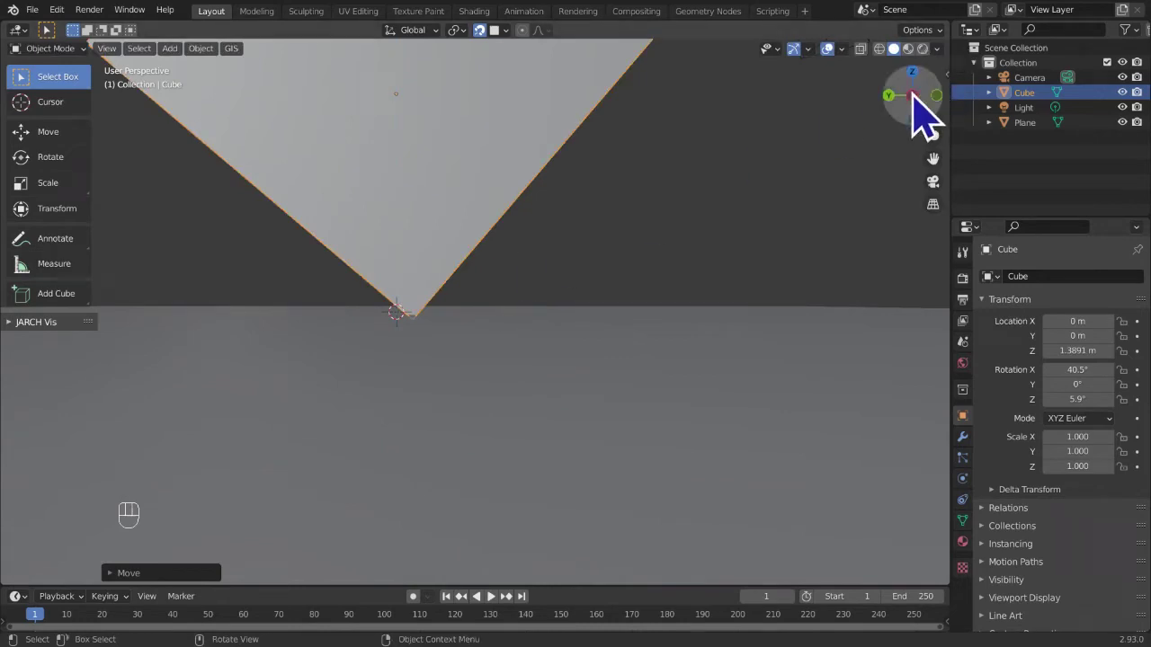
left_click_drag(681, 248, 622, 257)
- Adjust the cube in side view until its lowest vertex meets the ground line at about 1.41 m
key("g")
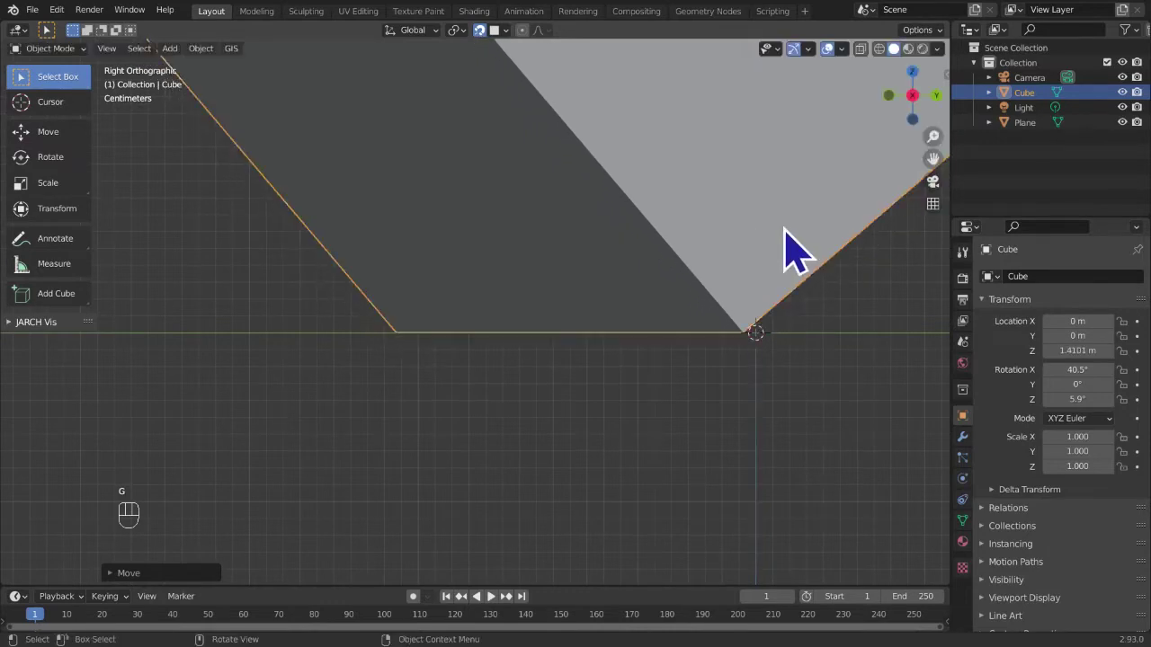
left_click_drag(654, 289, 317, 230)
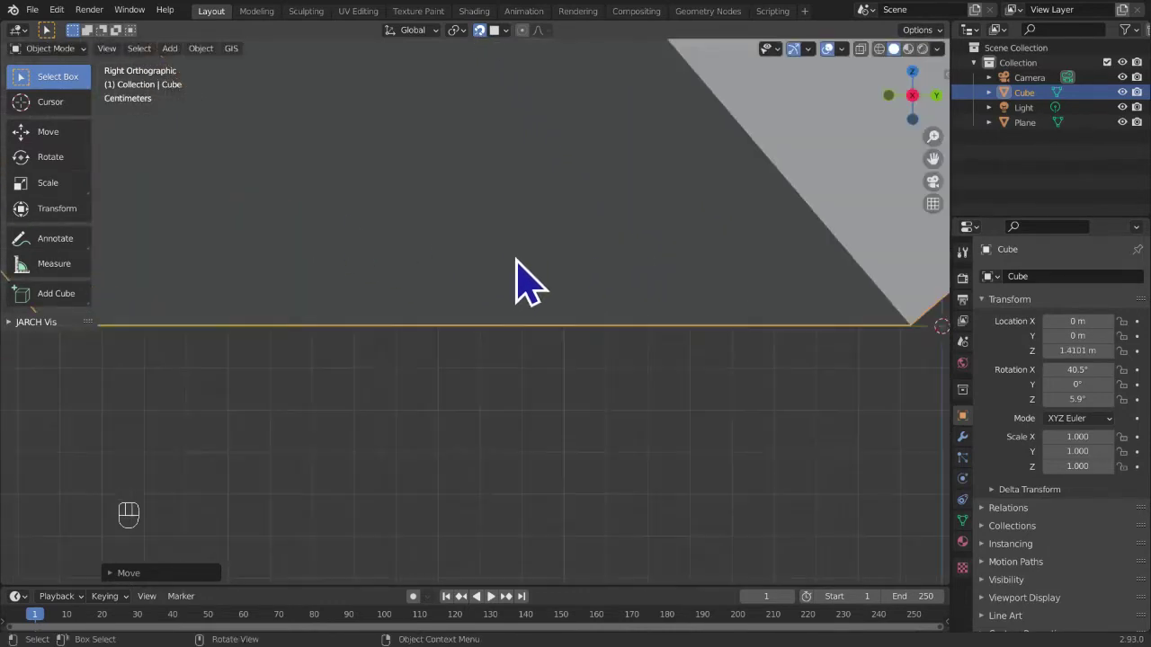
left_click_drag(508, 46, 726, 180)
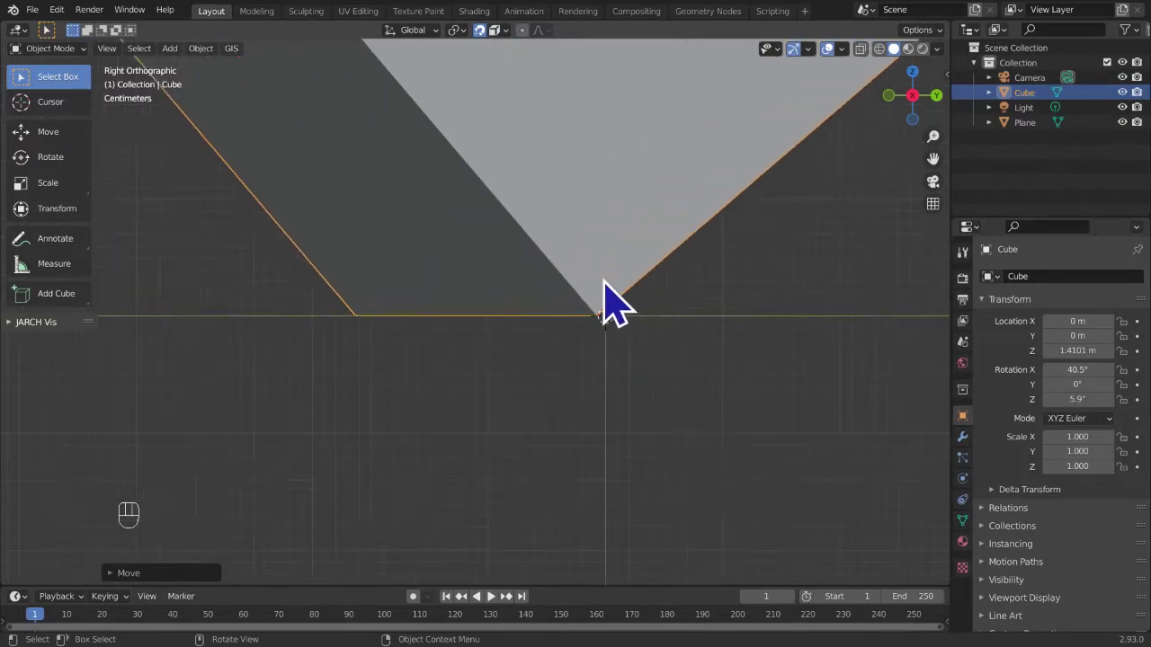
key("g")
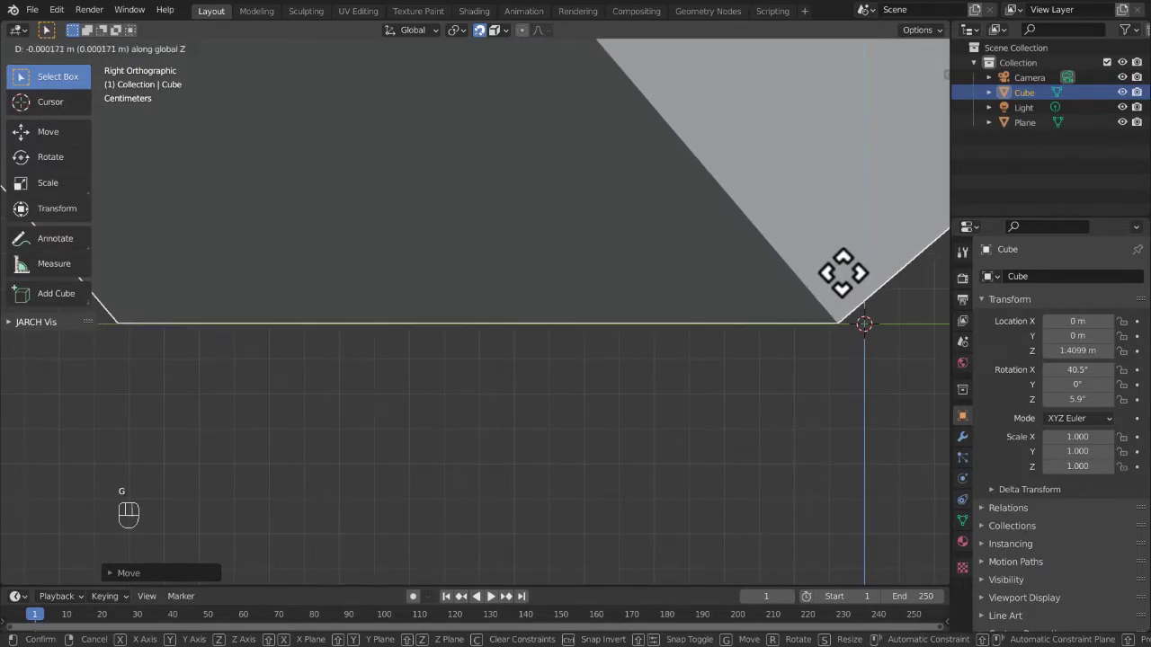
left_click_drag(503, 56, 738, 326)
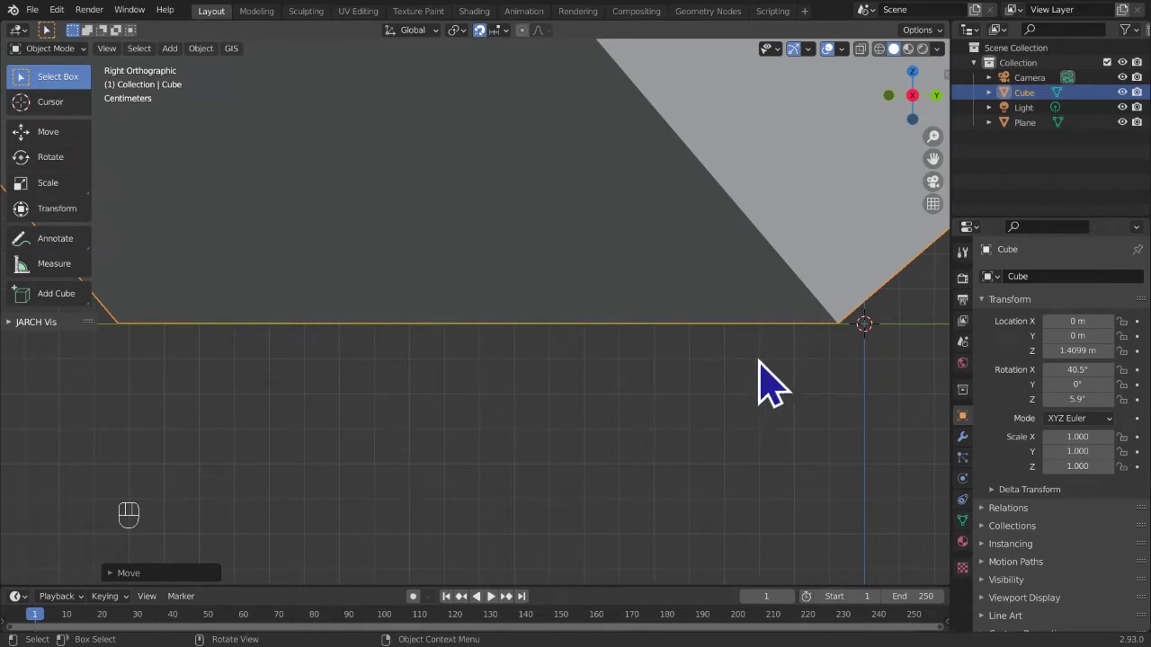
key("g")
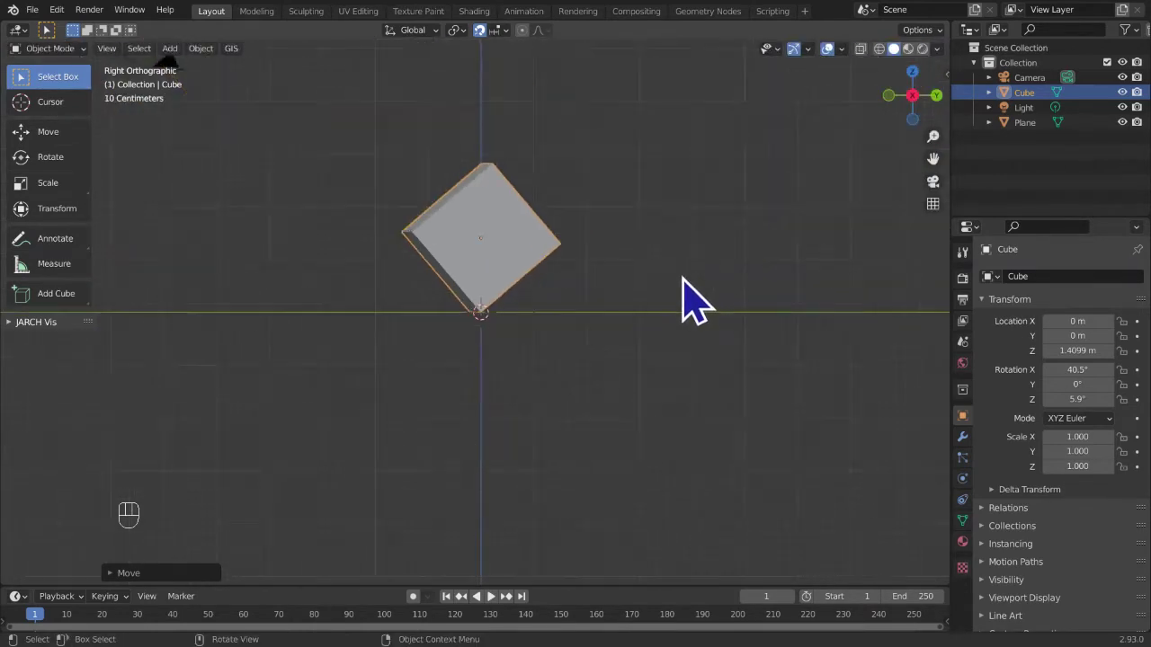
left_click_drag(667, 283, 264, 281)
middle_click(474, 313)
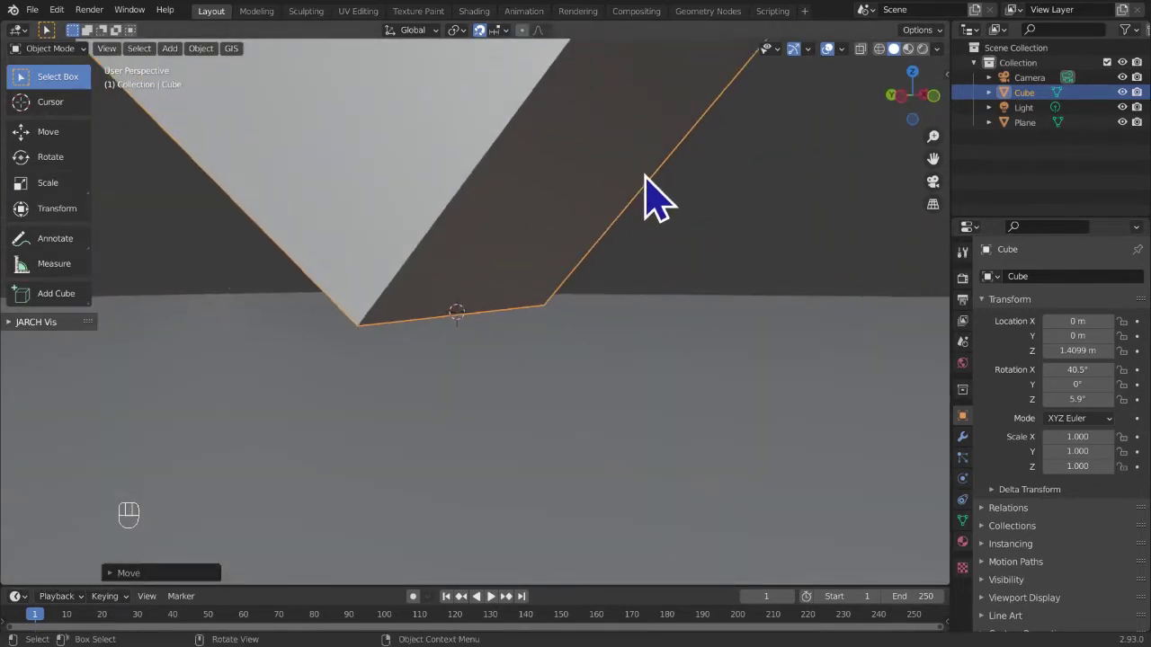
left_click_drag(585, 227, 560, 257)
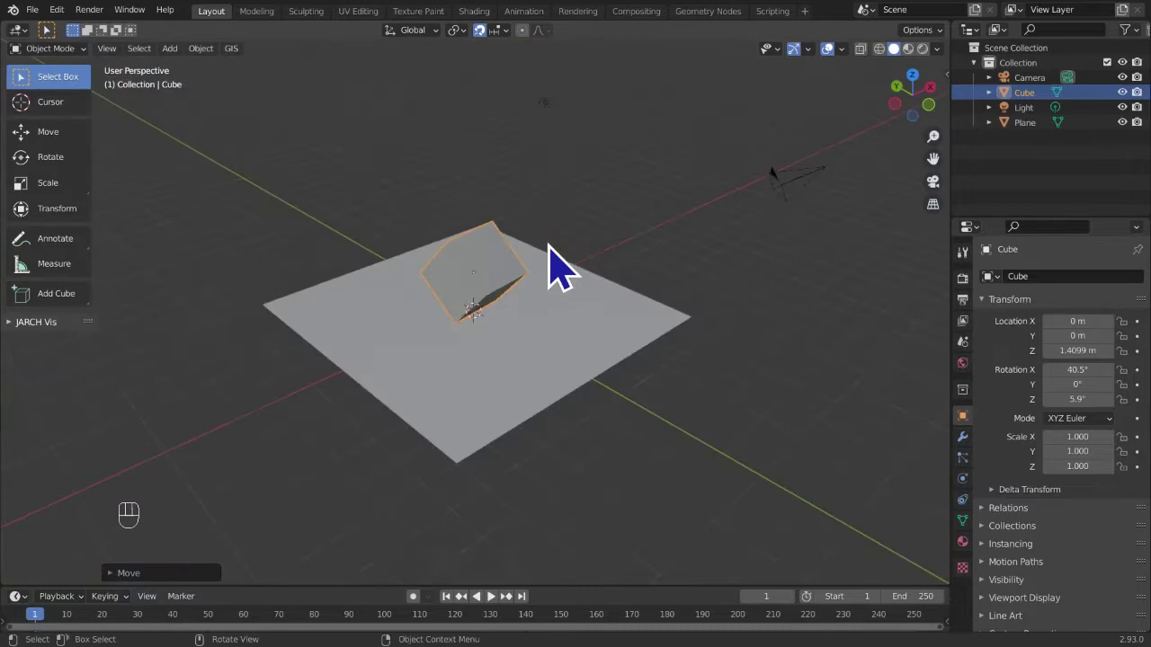
left_click_drag(484, 314, 593, 278)
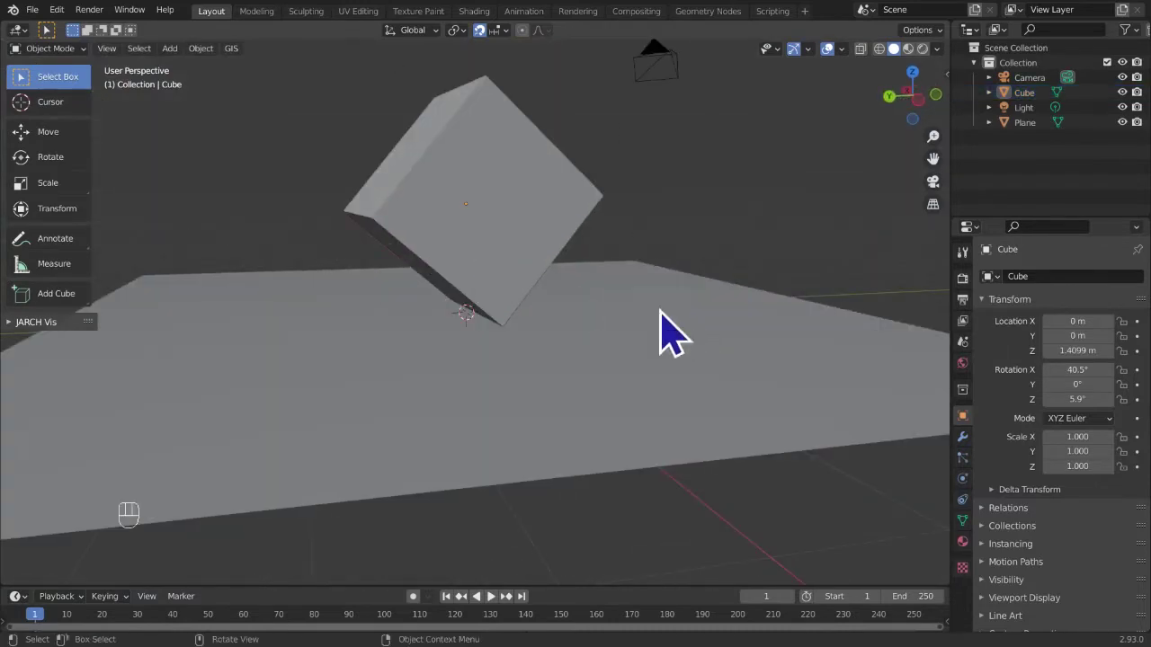
left_click_drag(700, 233, 610, 168)
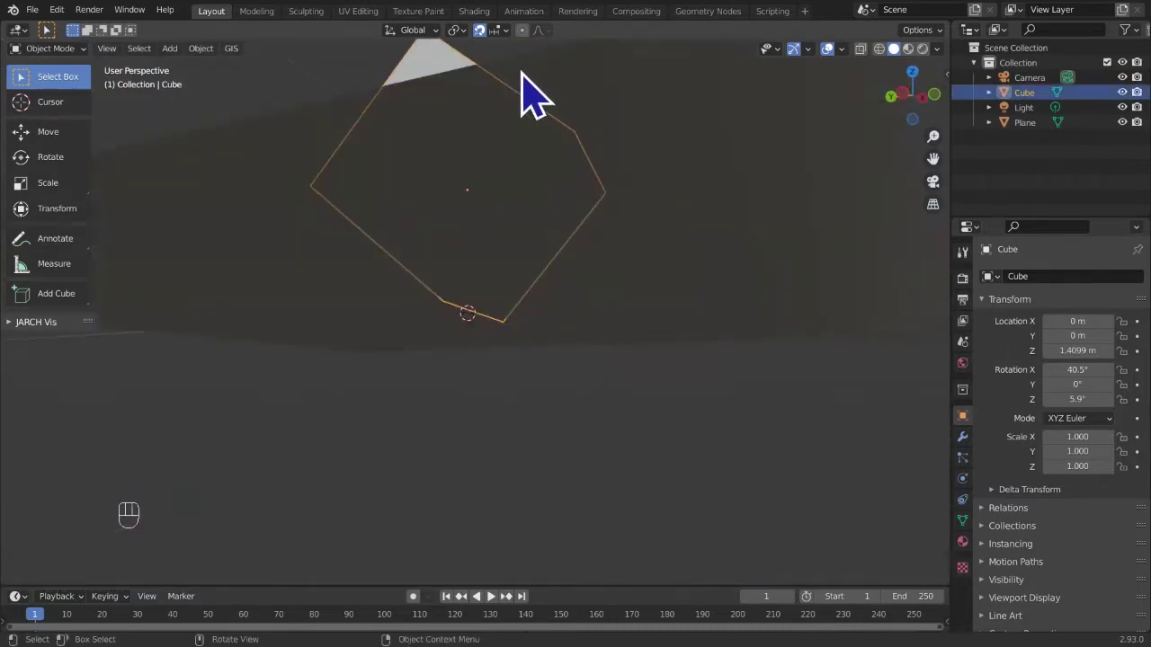
middle_click(580, 245)
left_click_drag(587, 274, 554, 185)
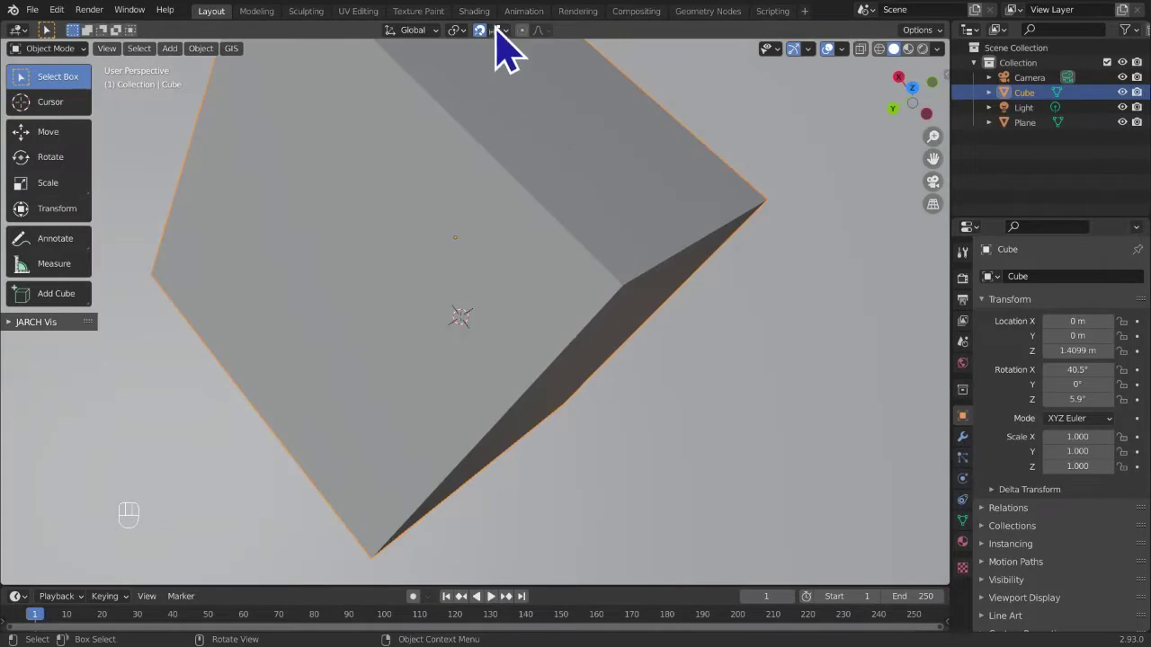
left_click_drag(495, 32, 576, 128)
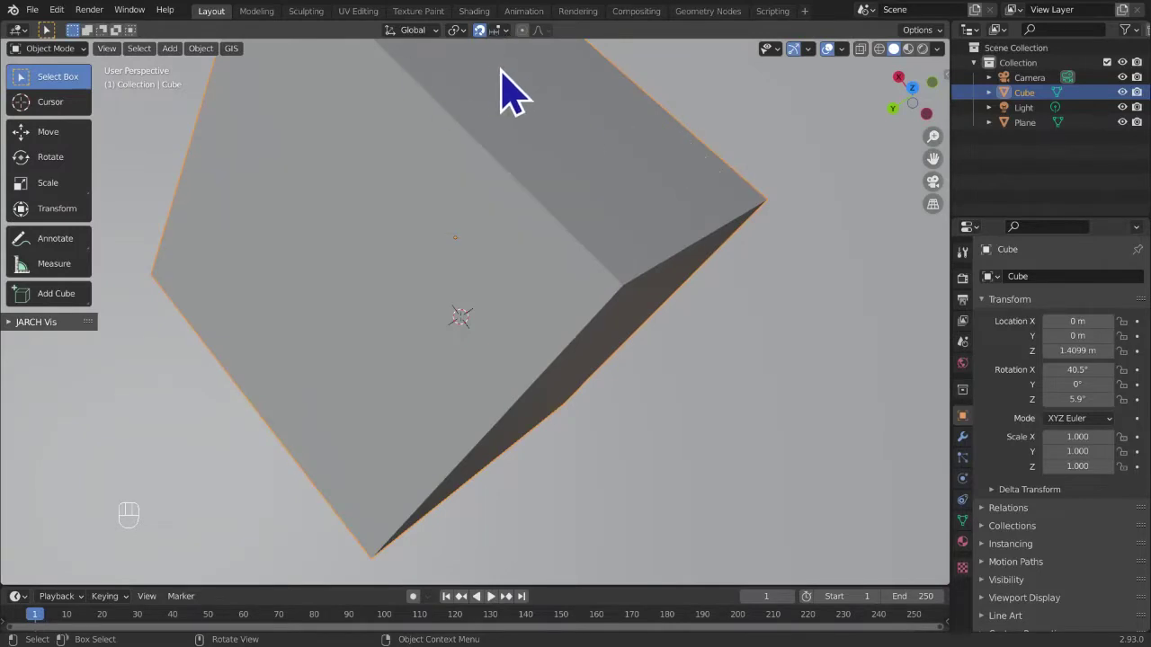
left_click_drag(463, 308, 445, 295)
left_click_drag(393, 221, 339, 125)
left_click_drag(527, 314, 540, 352)
left_click(584, 422)
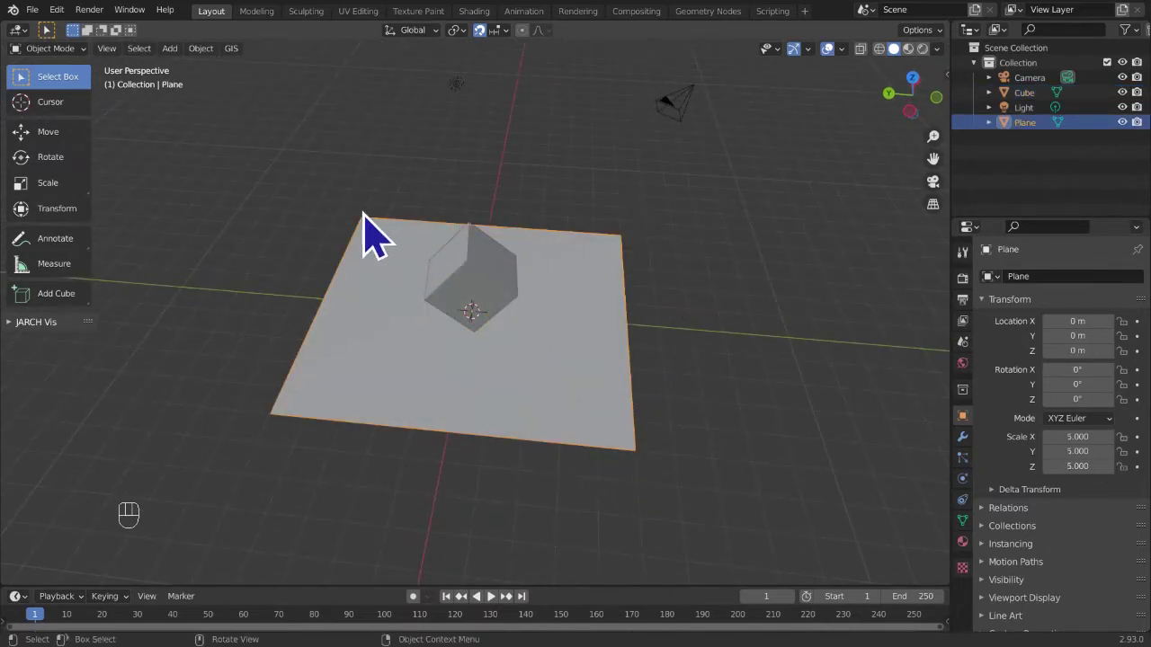
left_click_drag(410, 394, 376, 306)
left_click_drag(547, 341, 523, 356)
left_click_drag(499, 31, 725, 167)
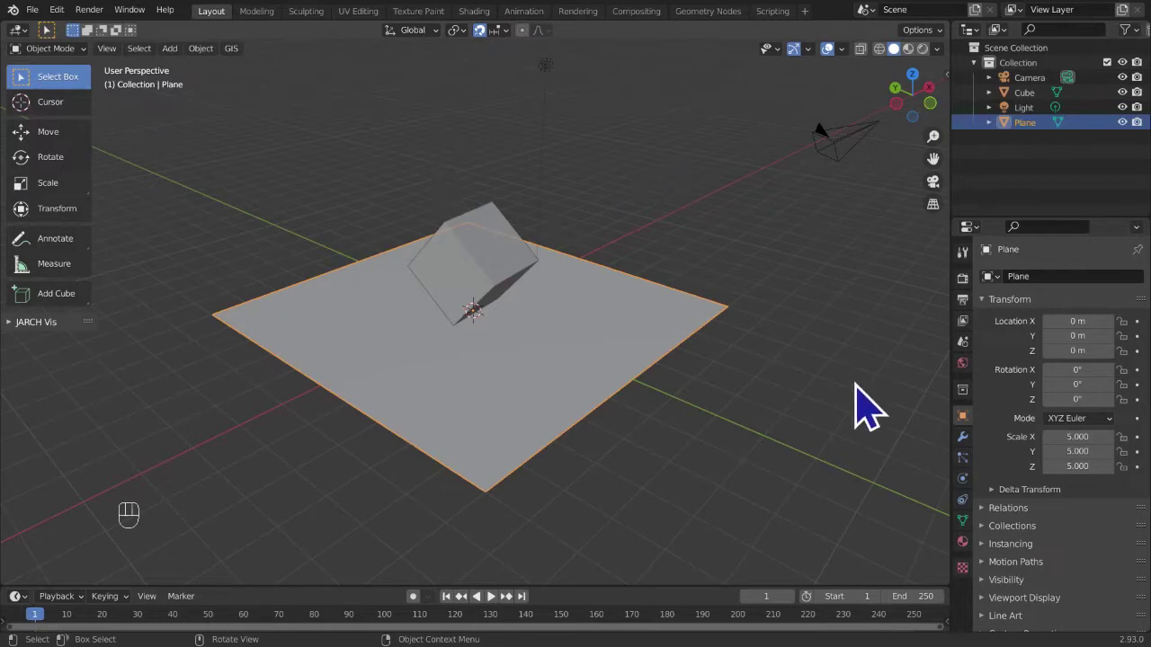
left_click_drag(864, 408, 795, 342)
left_click_drag(603, 413, 597, 430)
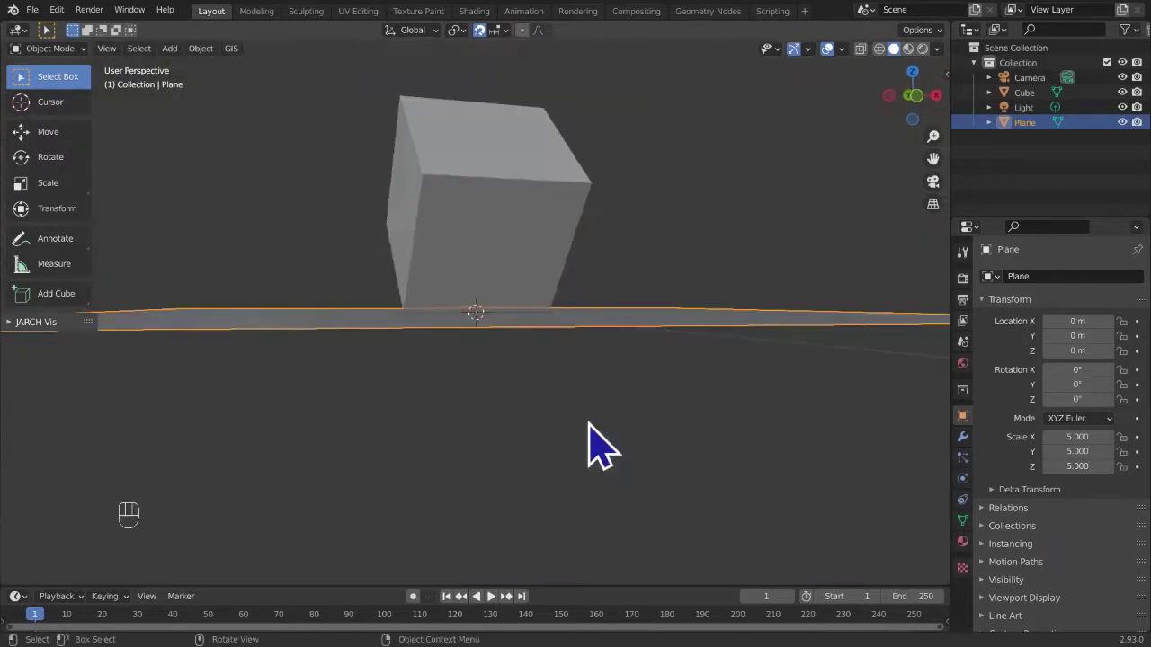
left_click_drag(585, 424, 591, 470)
left_click_drag(542, 455, 665, 427)
left_click_drag(613, 421, 632, 476)
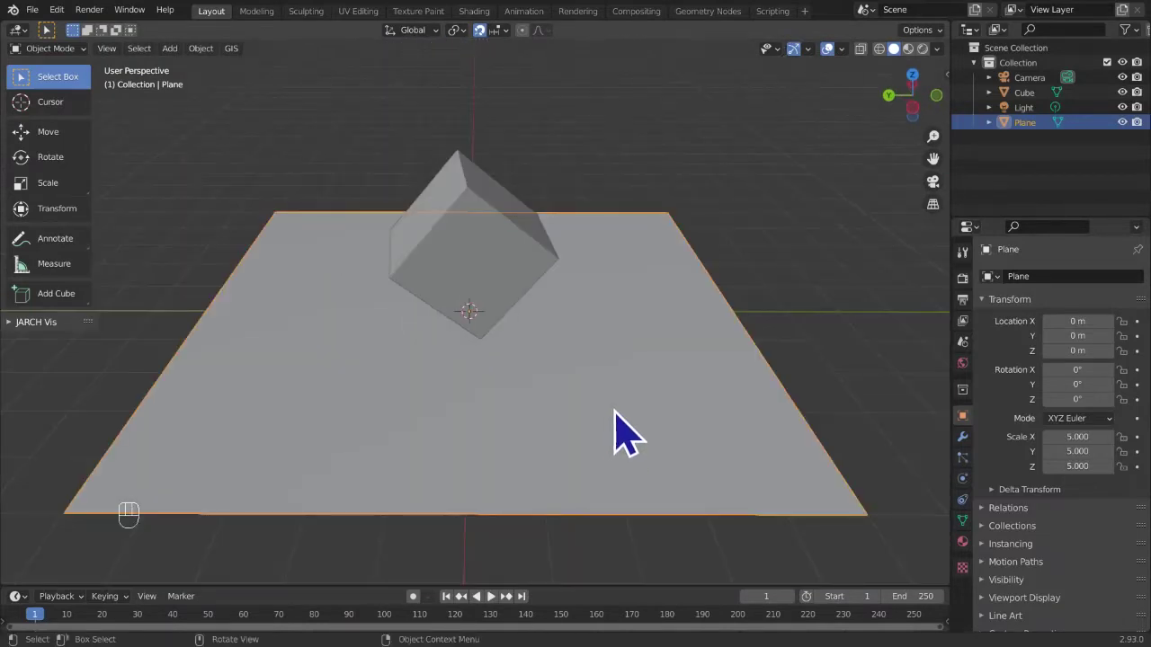
left_click_drag(692, 349, 647, 497)
left_click(654, 410)
left_click_drag(614, 542, 698, 341)
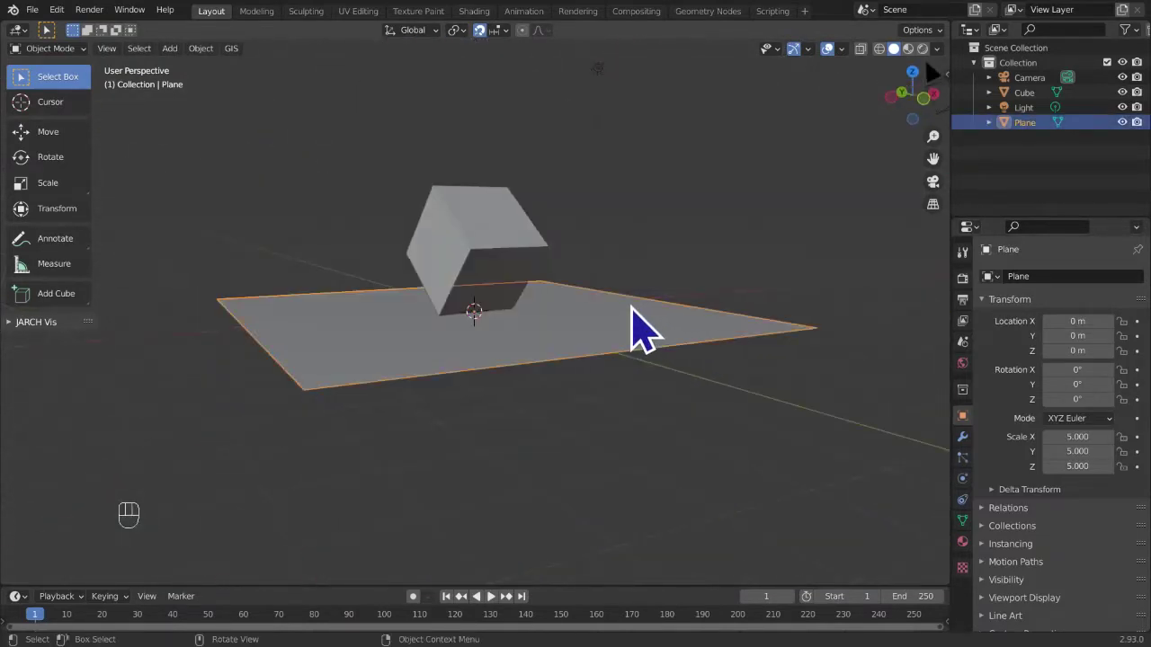
left_click_drag(339, 516, 434, 530)
left_click_drag(412, 514, 432, 455)
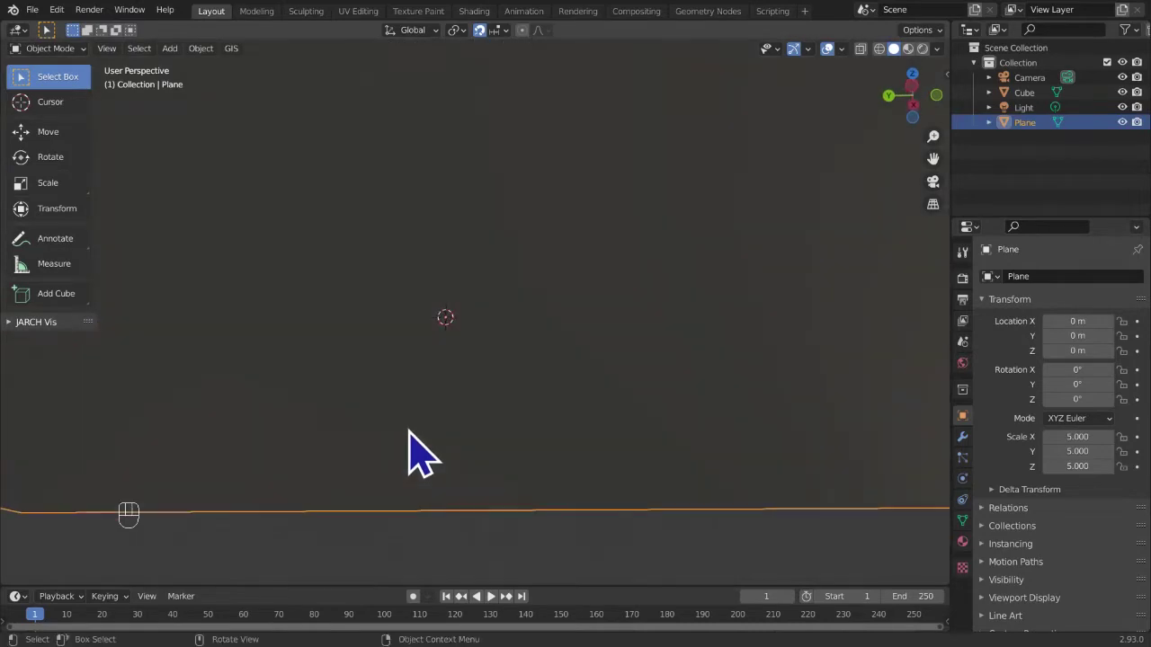
left_click_drag(423, 469, 404, 496)
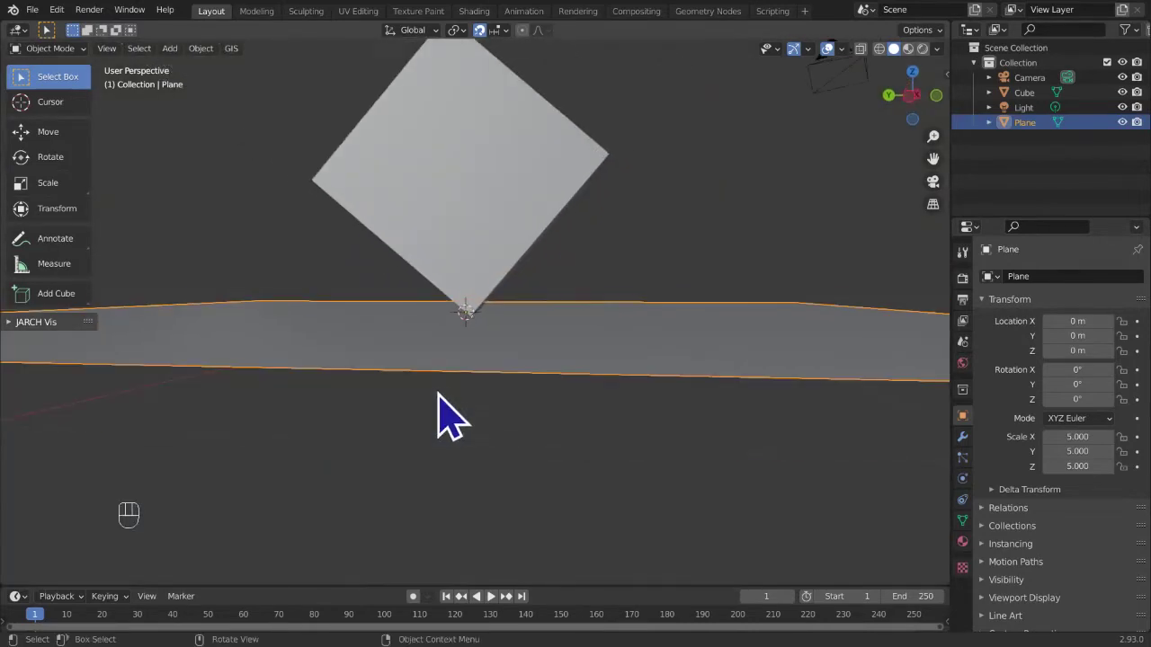
left_click_drag(450, 325, 407, 403)
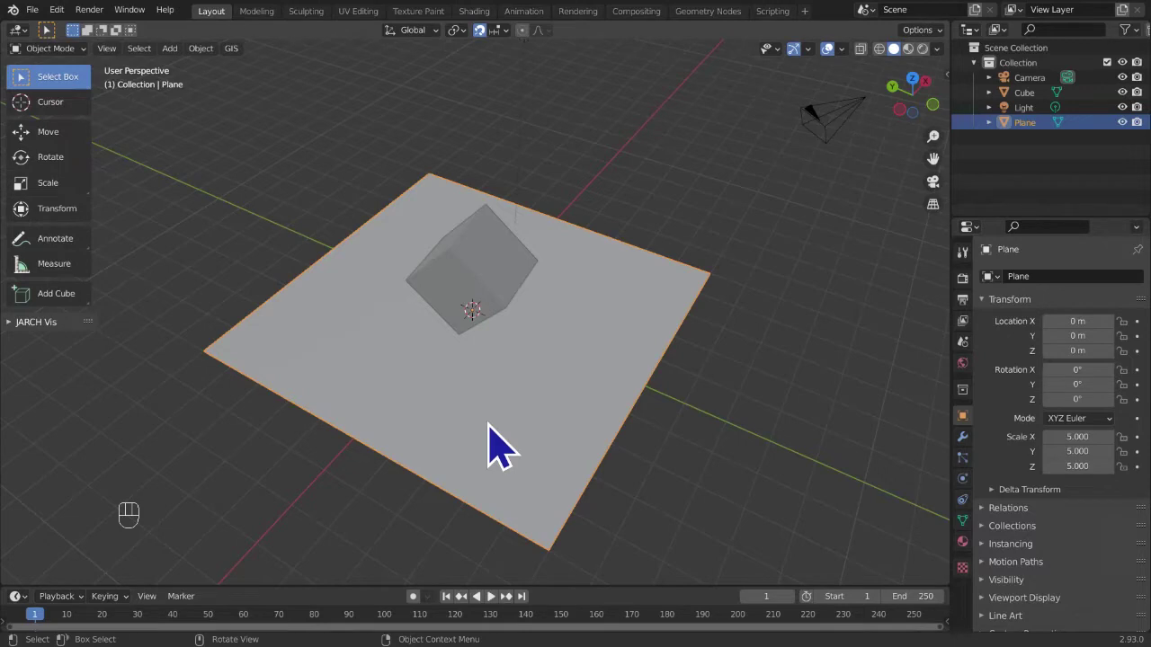
- Zoom in close on the cube's lowest corner where it meets the ground
left_click_drag(510, 401, 554, 381)
left_click_drag(543, 398, 541, 382)
left_click_drag(543, 455, 315, 511)
left_click_drag(498, 422, 470, 382)
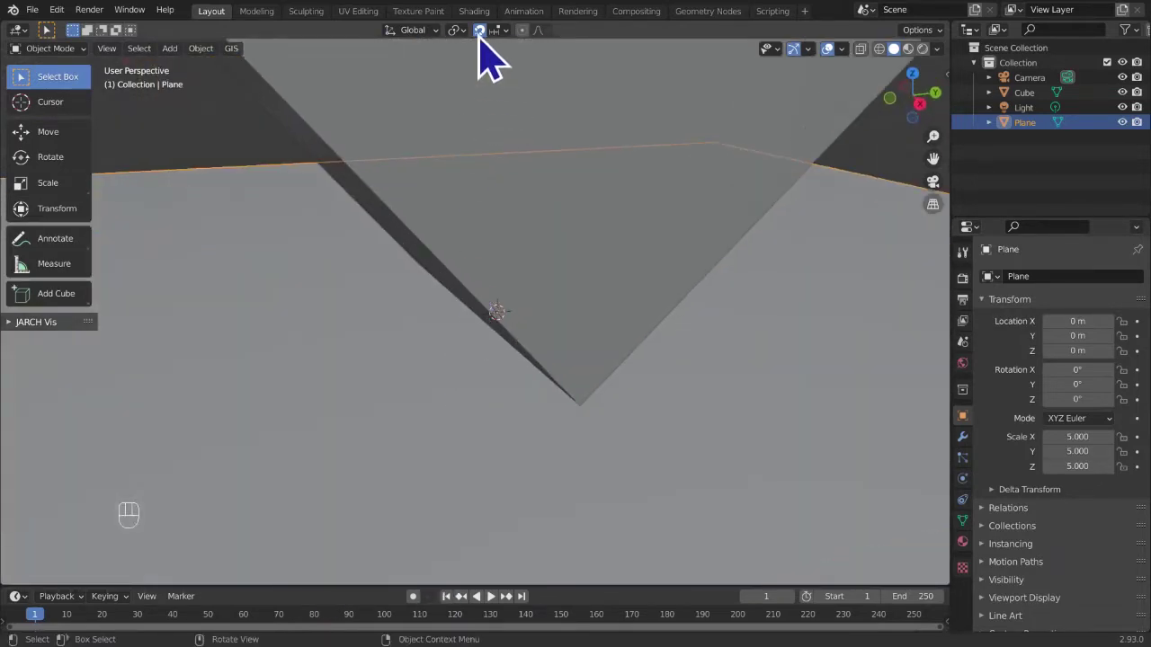
left_click_drag(523, 50, 272, 288)
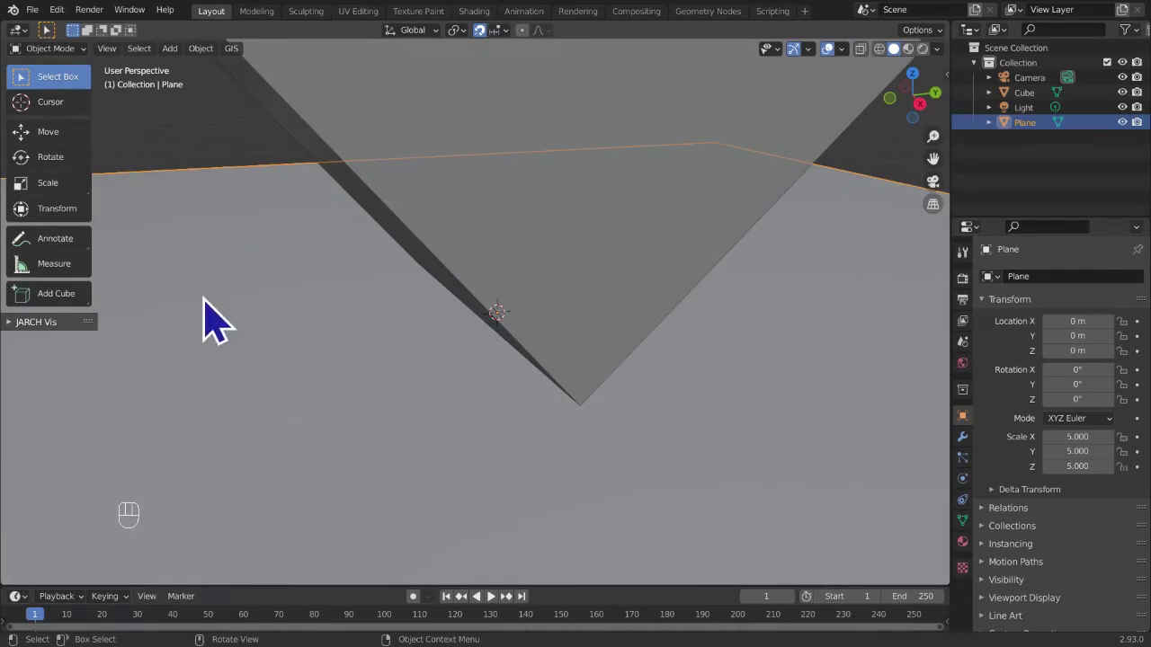
- View the corner straight from the side in Right Orthographic and adjust the close-up
left_click(937, 119)
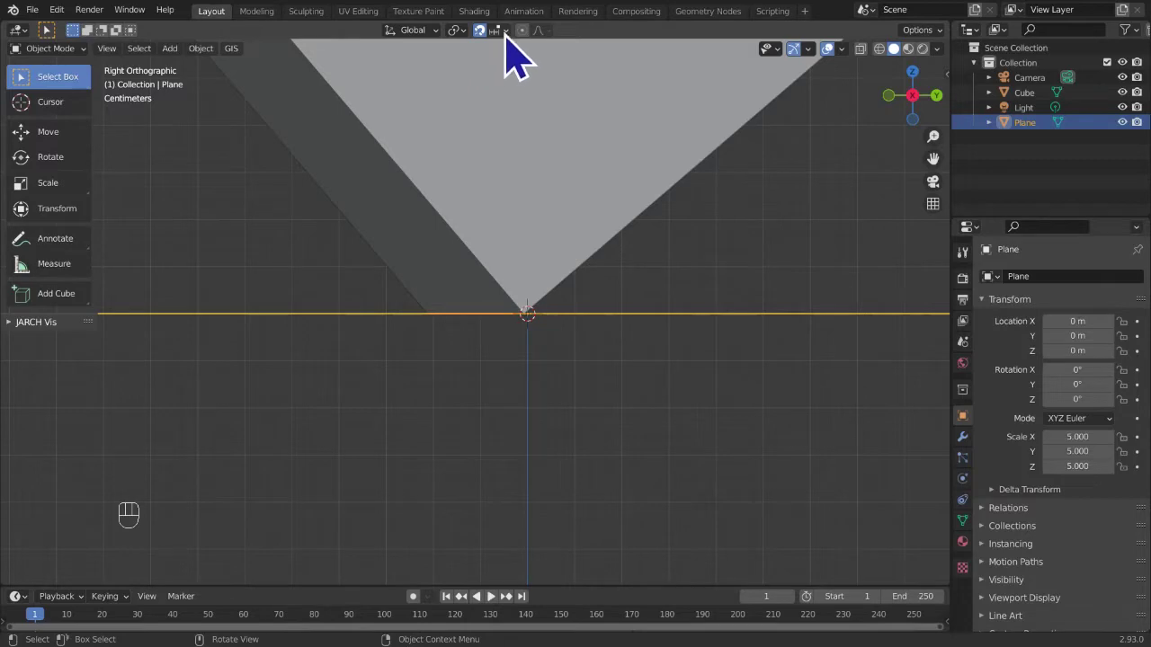
left_click_drag(516, 49, 398, 250)
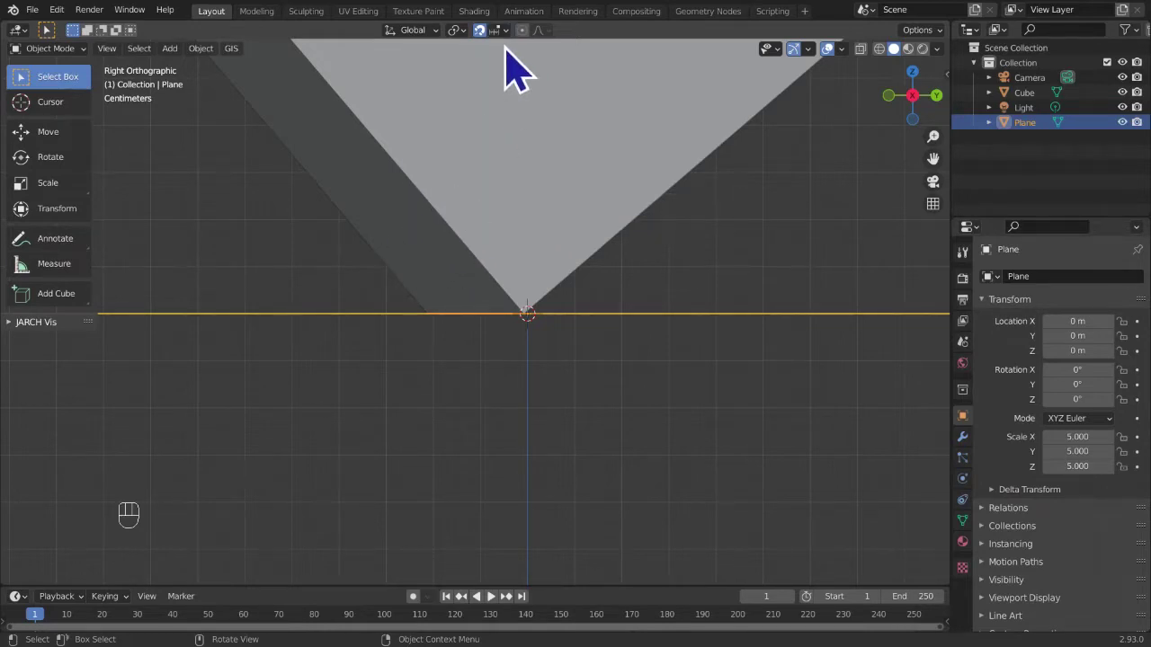
left_click_drag(508, 35, 360, 253)
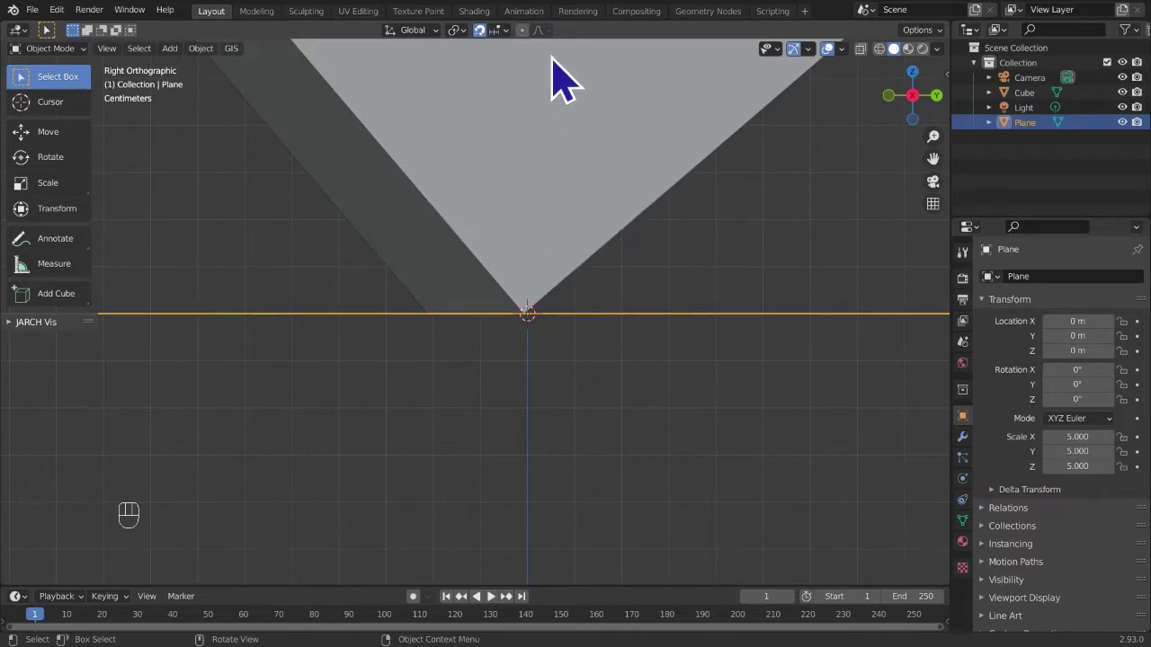
left_click_drag(528, 53, 873, 245)
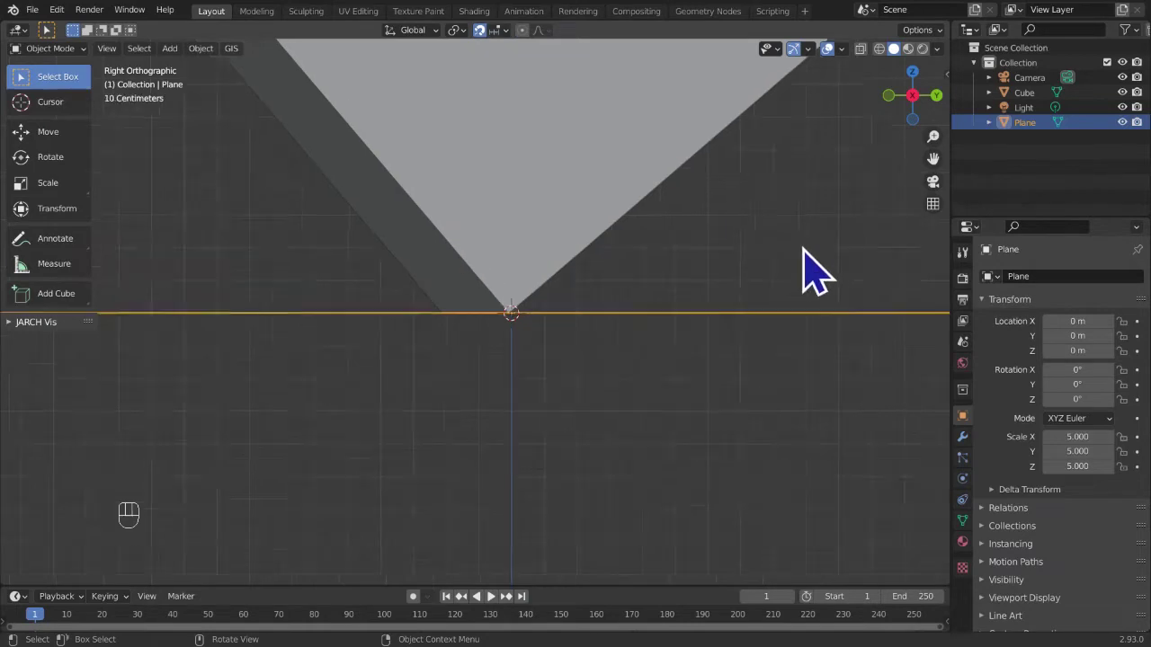
- Adjust the cube's height, then switch to the opposite side view of the corner
key("g")
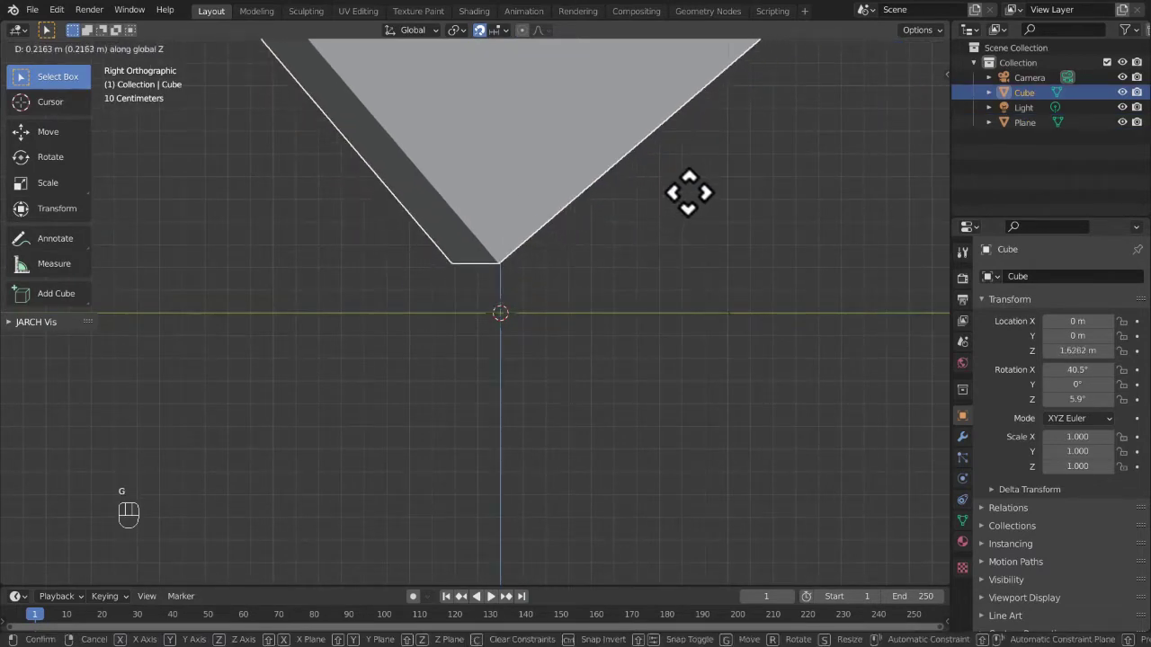
key("g")
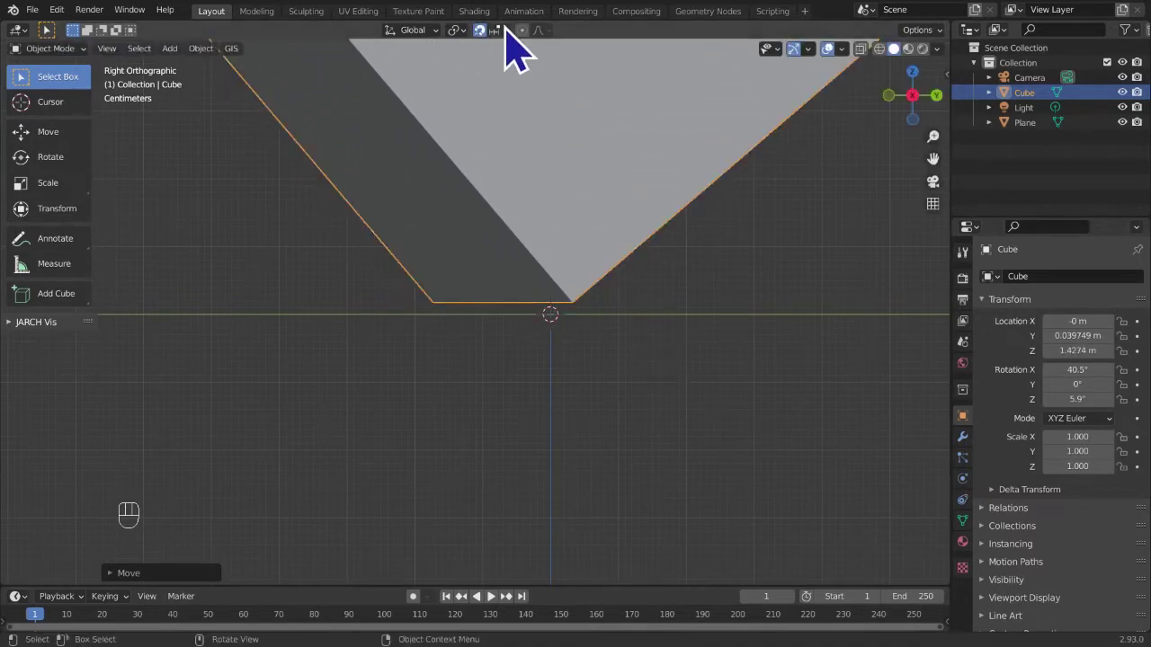
middle_click(546, 161)
left_click_drag(525, 57, 867, 132)
left_click(936, 124)
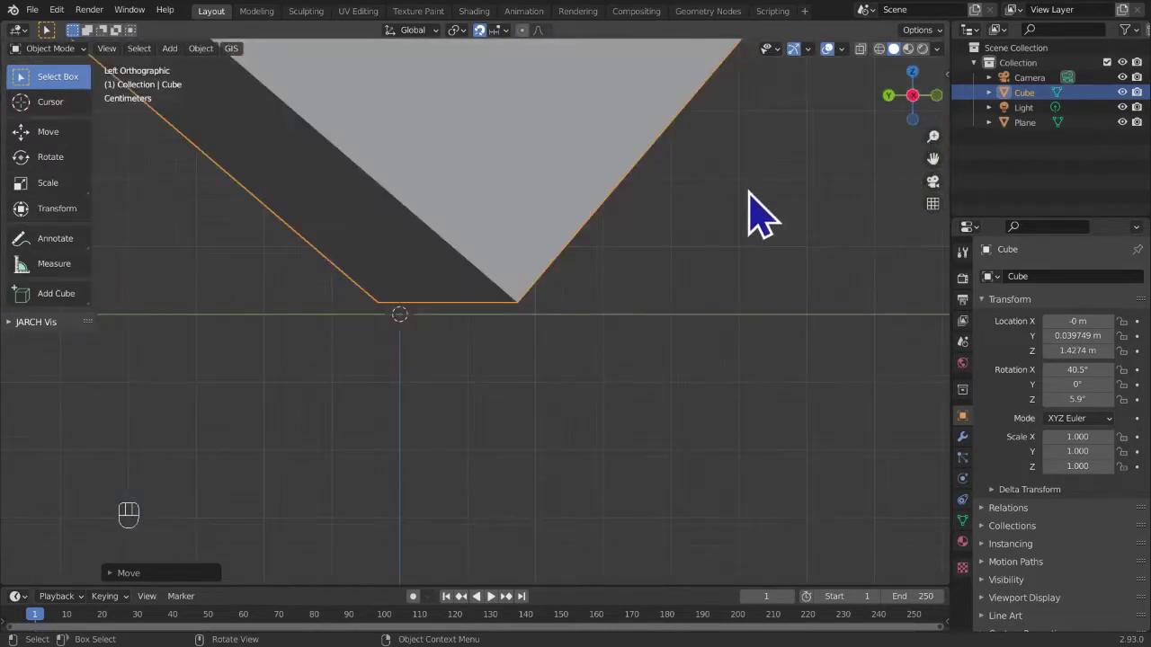
- Lower the cube along Z to 1.4104 m so its bottom meets the ground line
key("g")
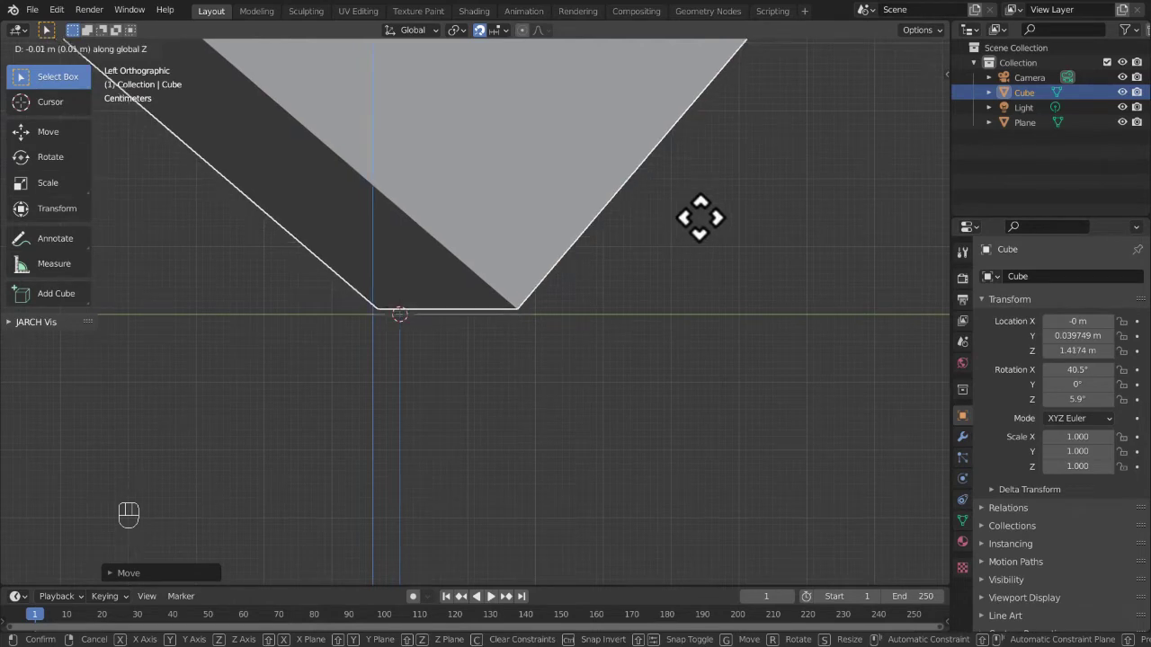
left_click_drag(754, 320, 135, 327)
left_click_drag(653, 371, 642, 333)
key("g")
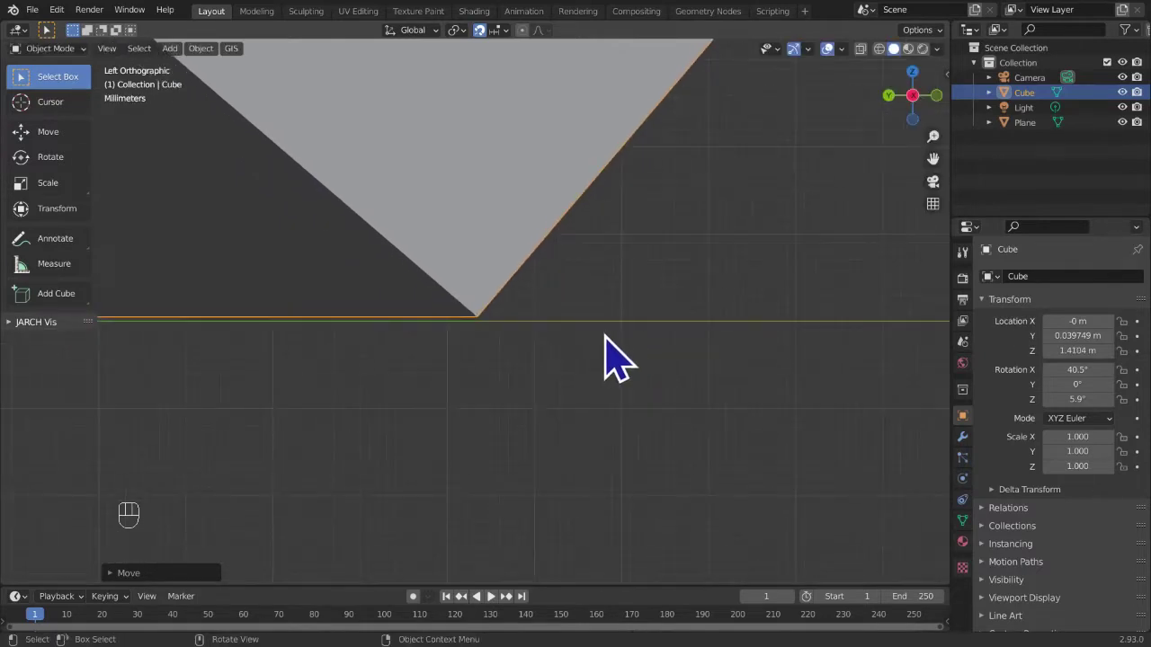
- Check the corner close-up, then zoom back out to the whole tilted cube
left_click_drag(620, 366, 667, 217)
key("g")
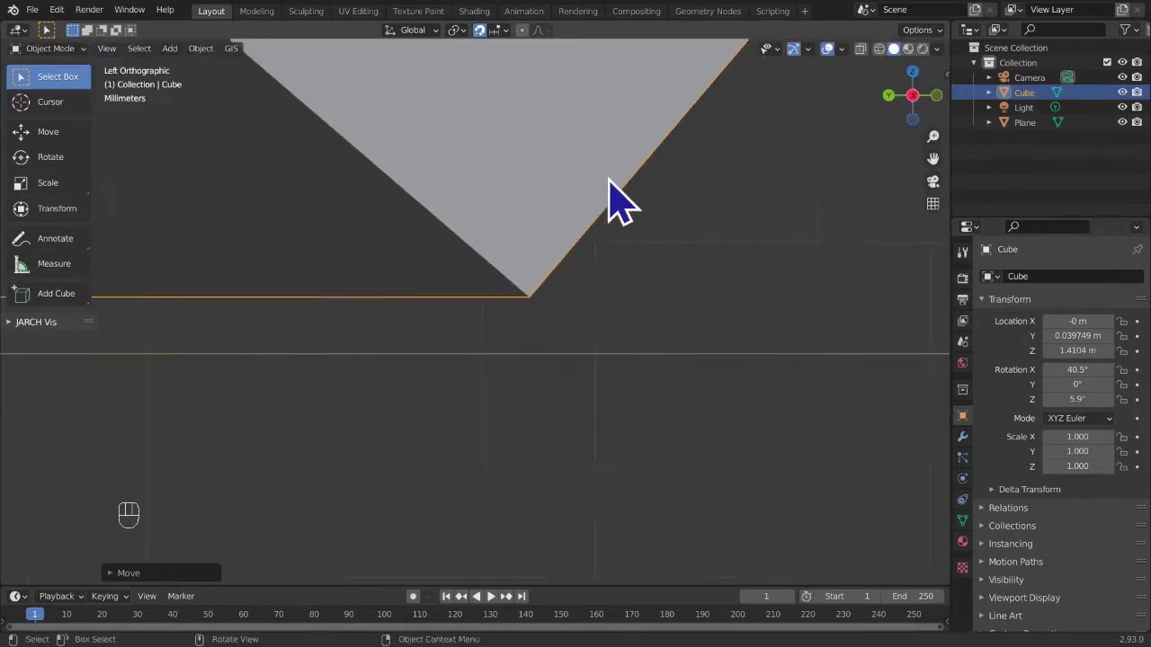
left_click_drag(517, 50, 697, 418)
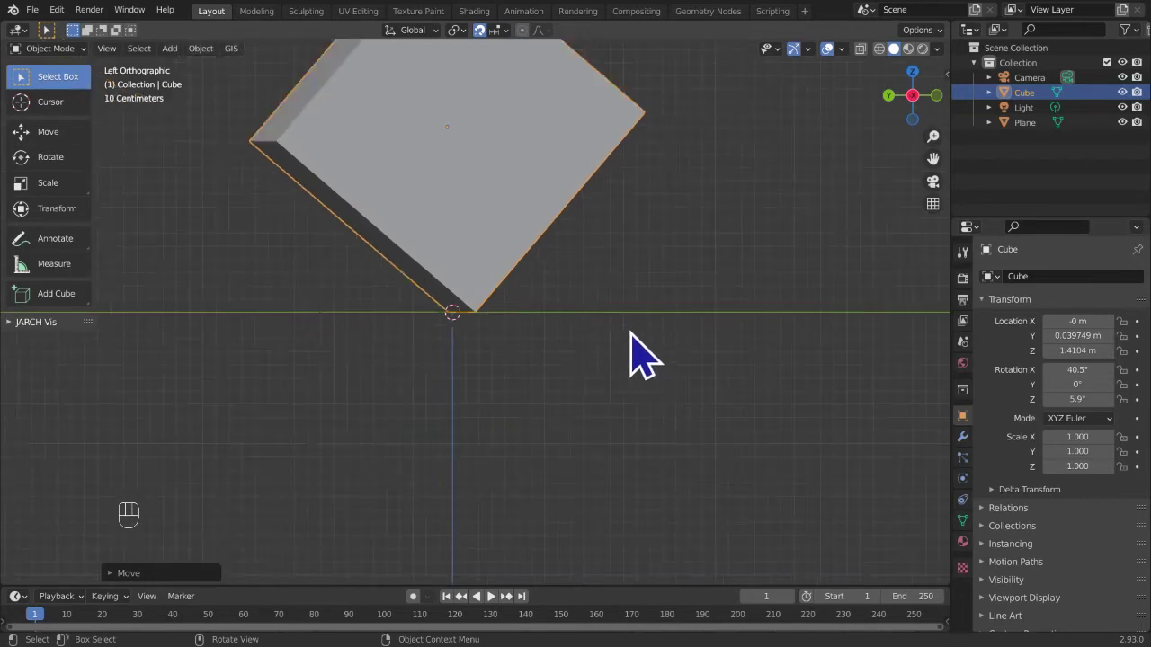
- Rotate the cube to −319° about X and orbit back to a perspective view of cube and plane
key("r")
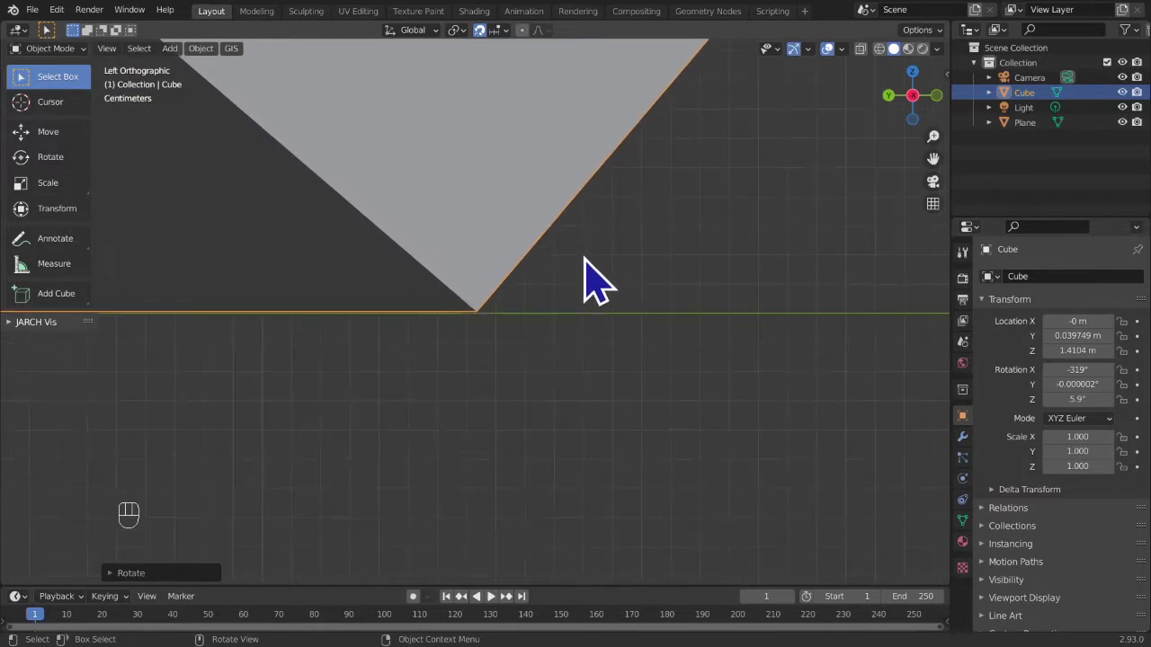
left_click_drag(580, 298, 575, 310)
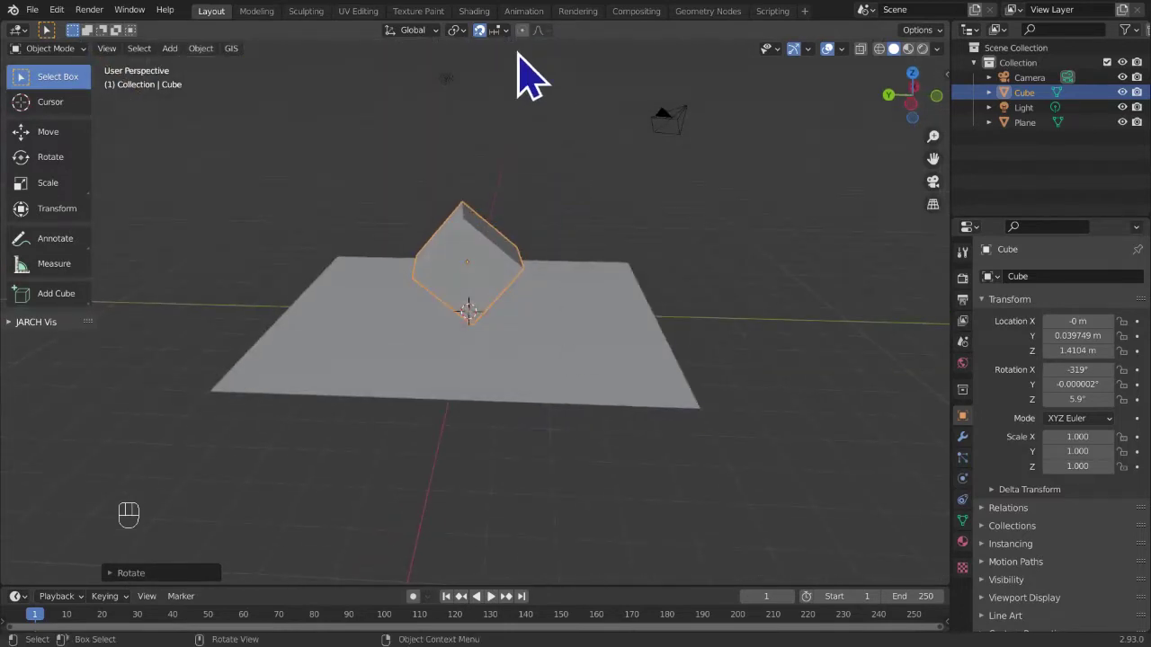
left_click_drag(517, 48, 653, 392)
- Select the ground plane and start moving it along Y
left_click(651, 399)
key("g")
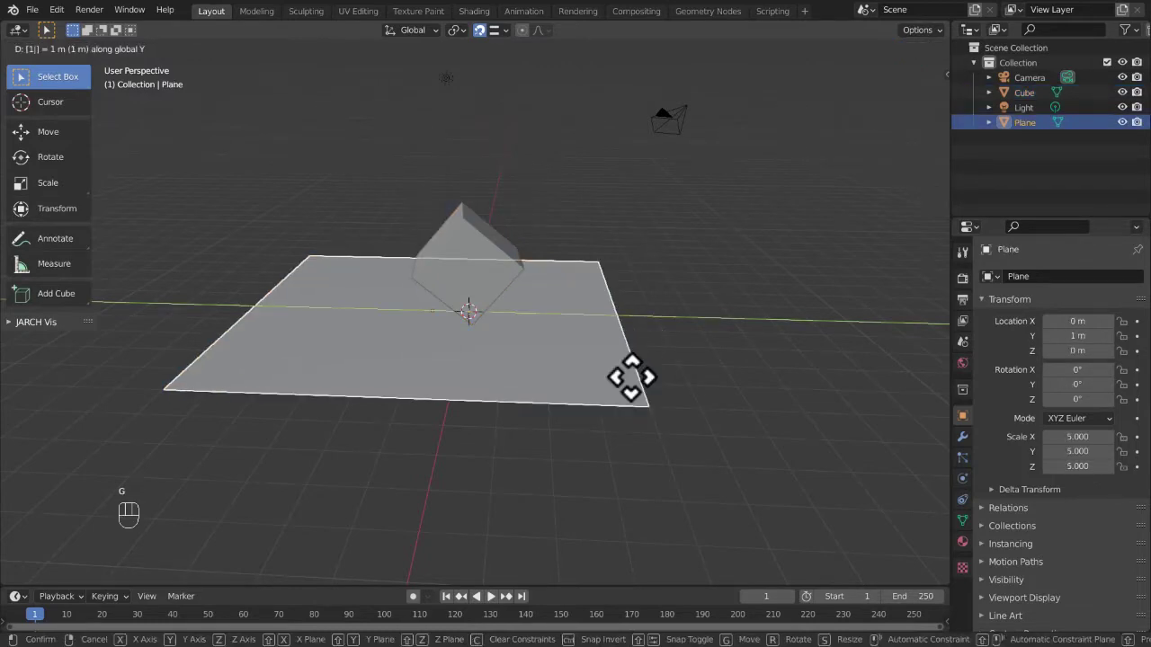
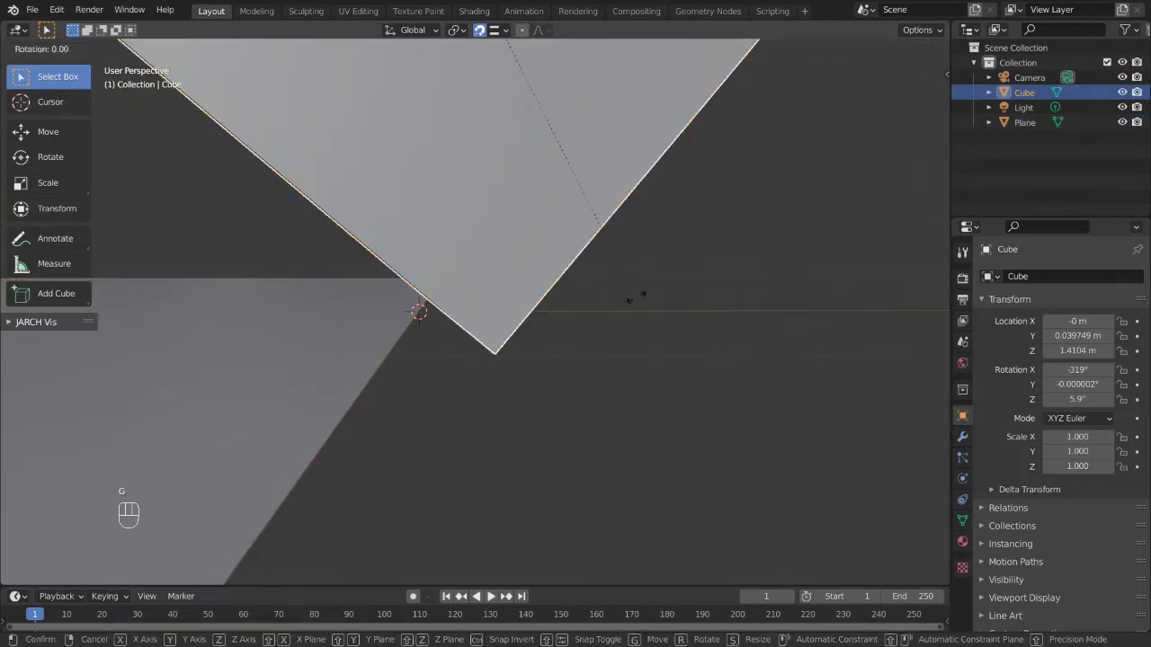
- Begin rotating the cube again toward about −312° about X
key("r")
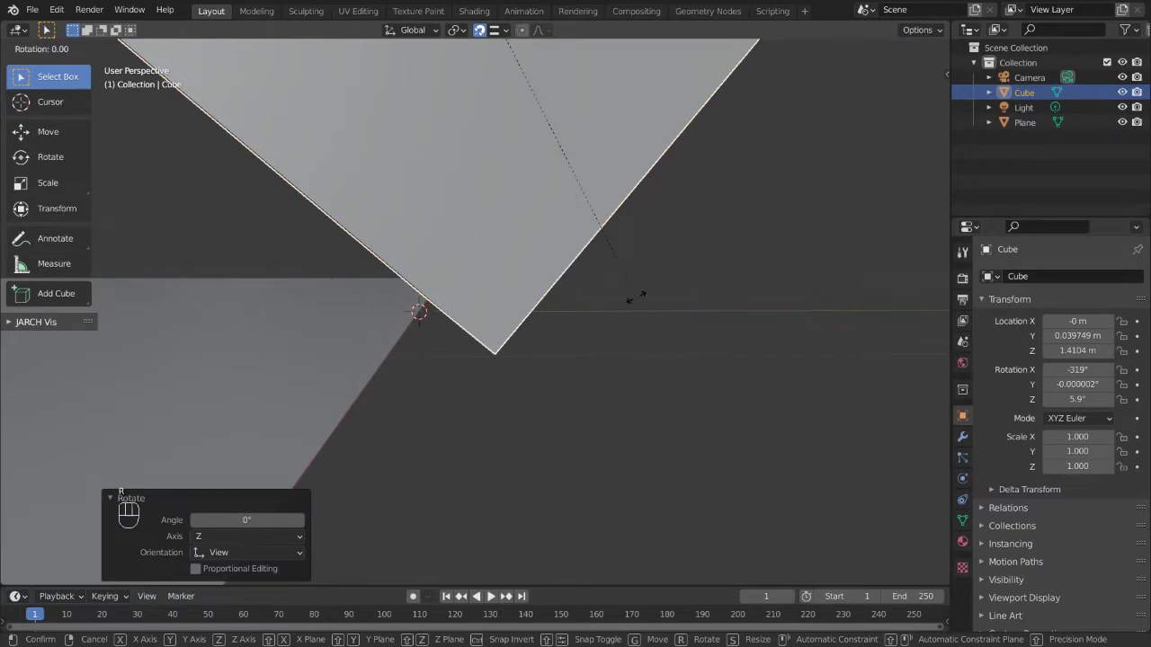